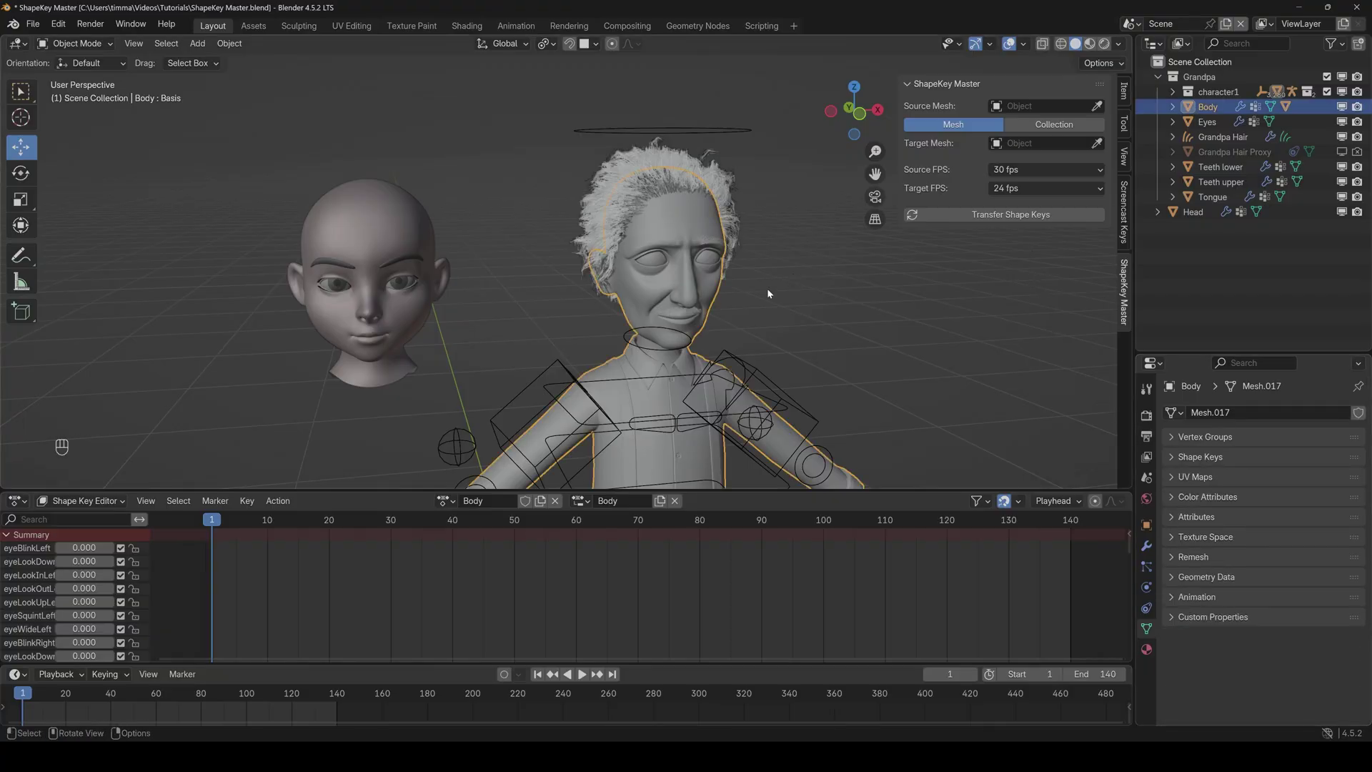
- Select the Head object and preview its shape key animation with playback
left_click(401, 318)
key("space")
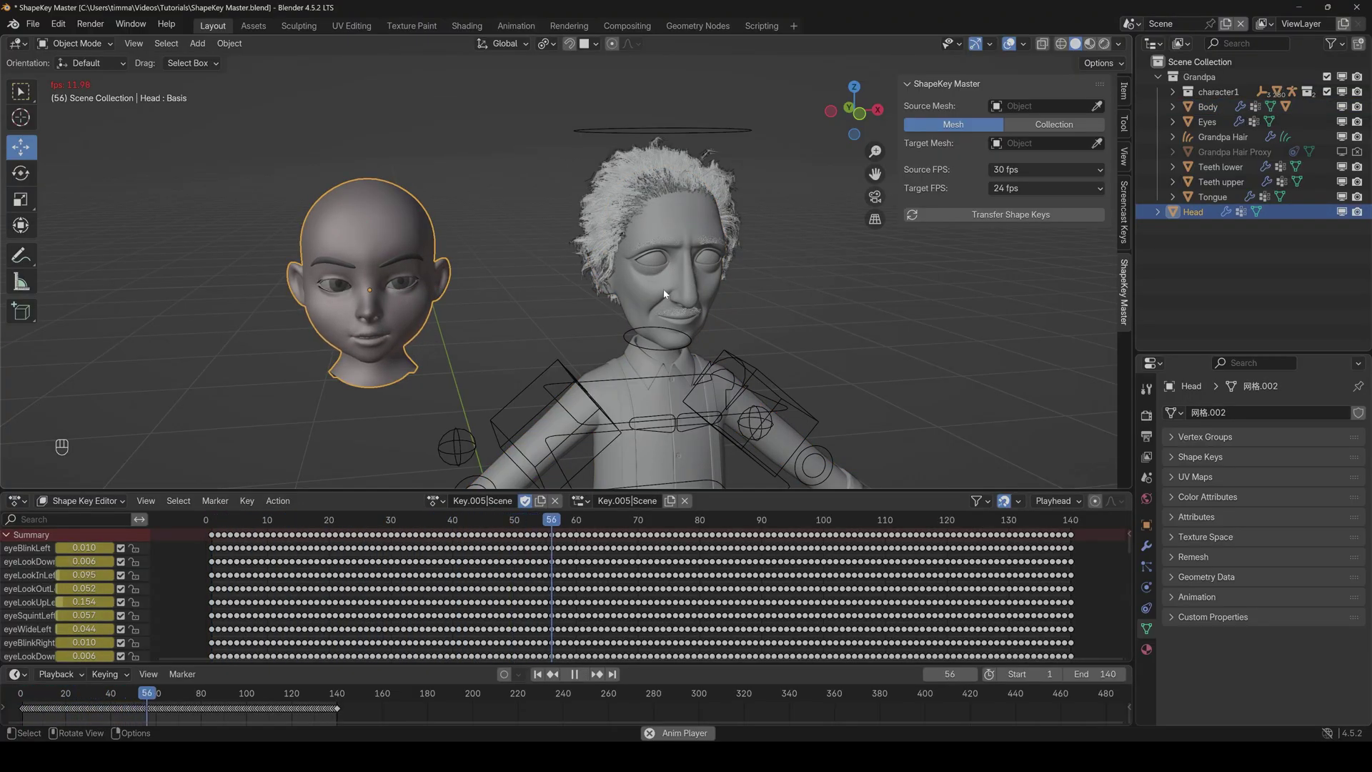
key("space")
- Set Head as the Source Mesh and Body as the Target Mesh in ShapeKey Master
left_click(1101, 108)
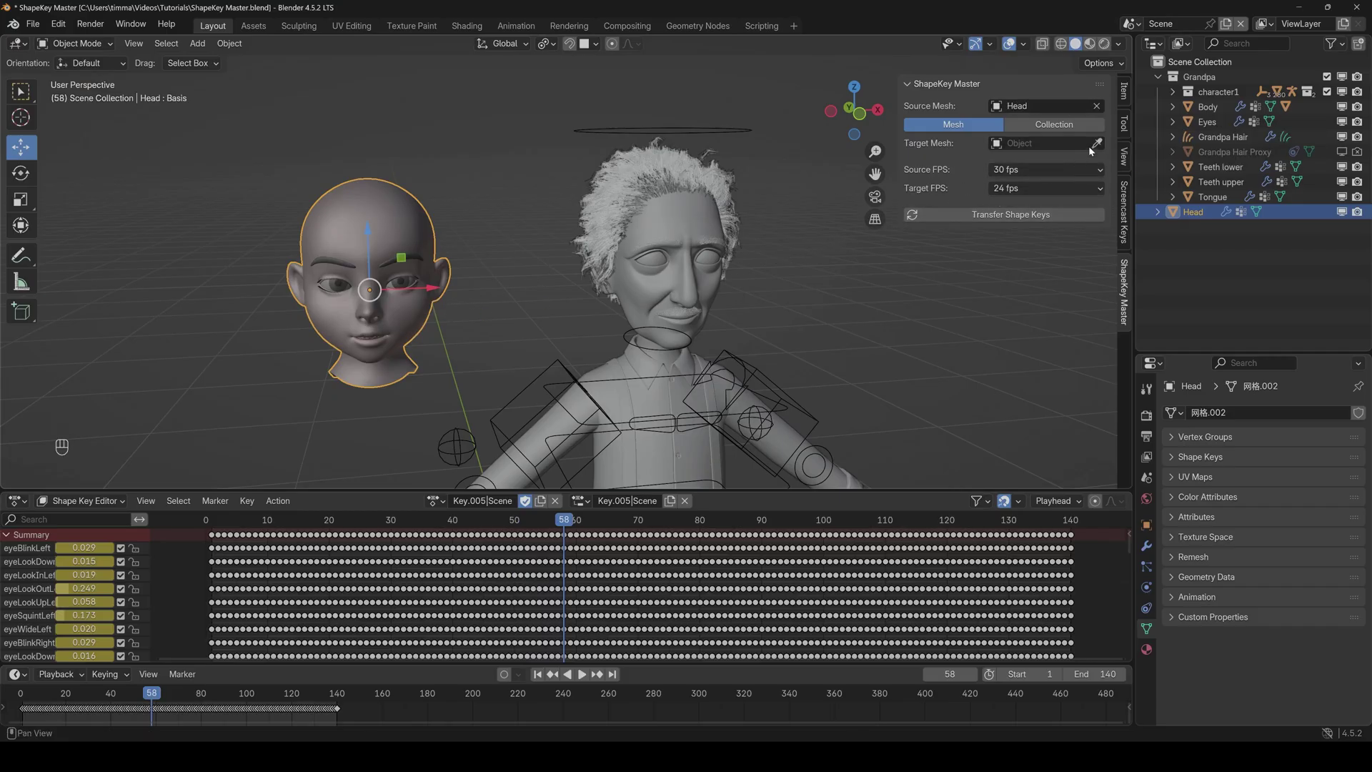
left_click(1102, 143)
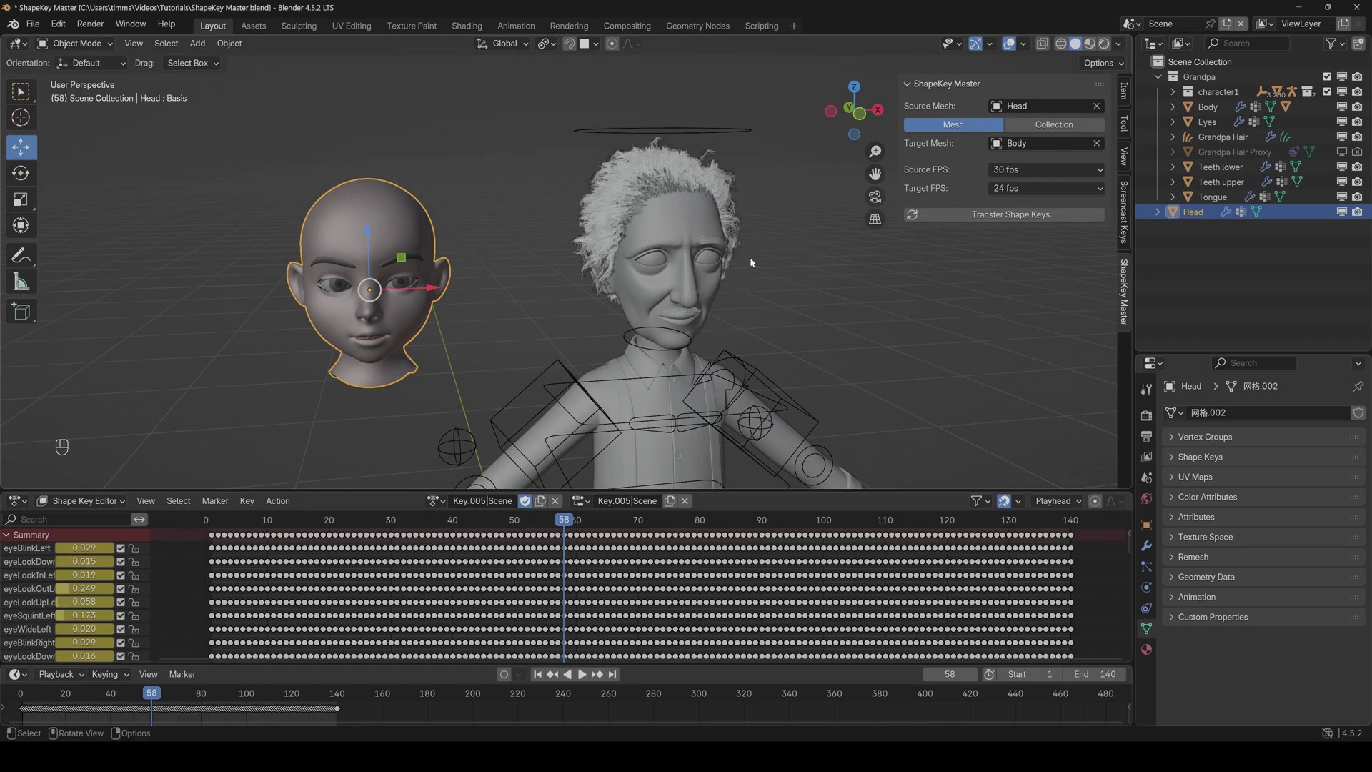
- Switch the transfer target to the Grandpa collection instead of a single mesh
left_click(1041, 128)
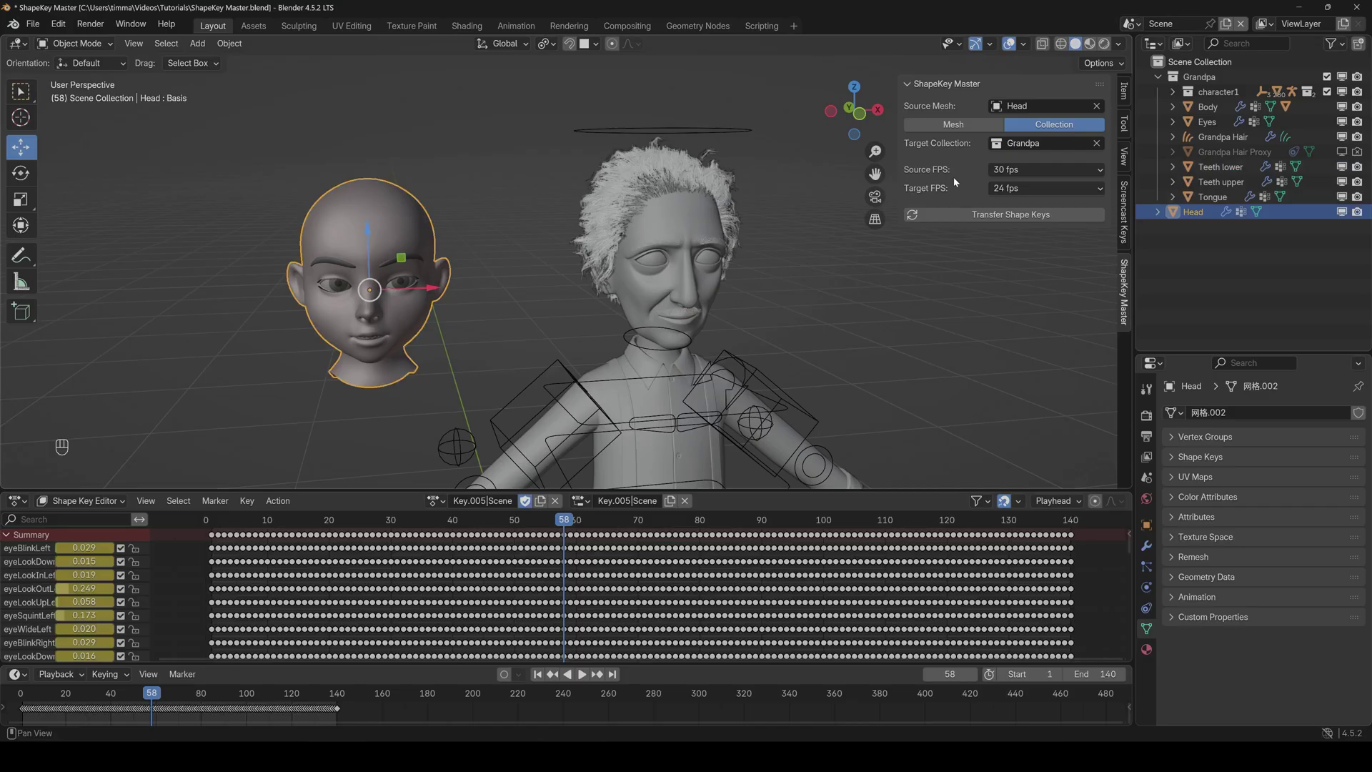
left_click(694, 221)
left_click(655, 264)
- Select the Teeth lower object and check the Source/Target FPS fields (30 to 24)
left_click(1218, 171)
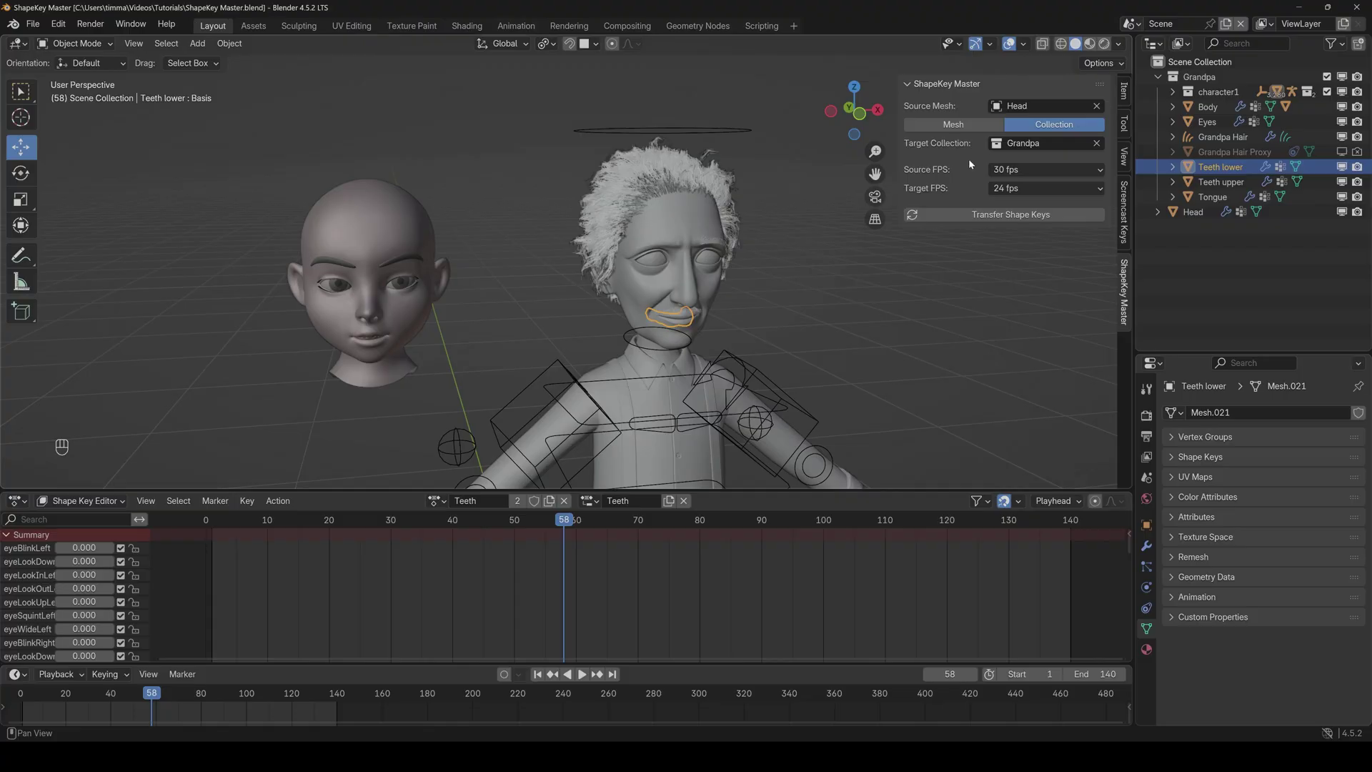
left_click_drag(1001, 175, 978, 167)
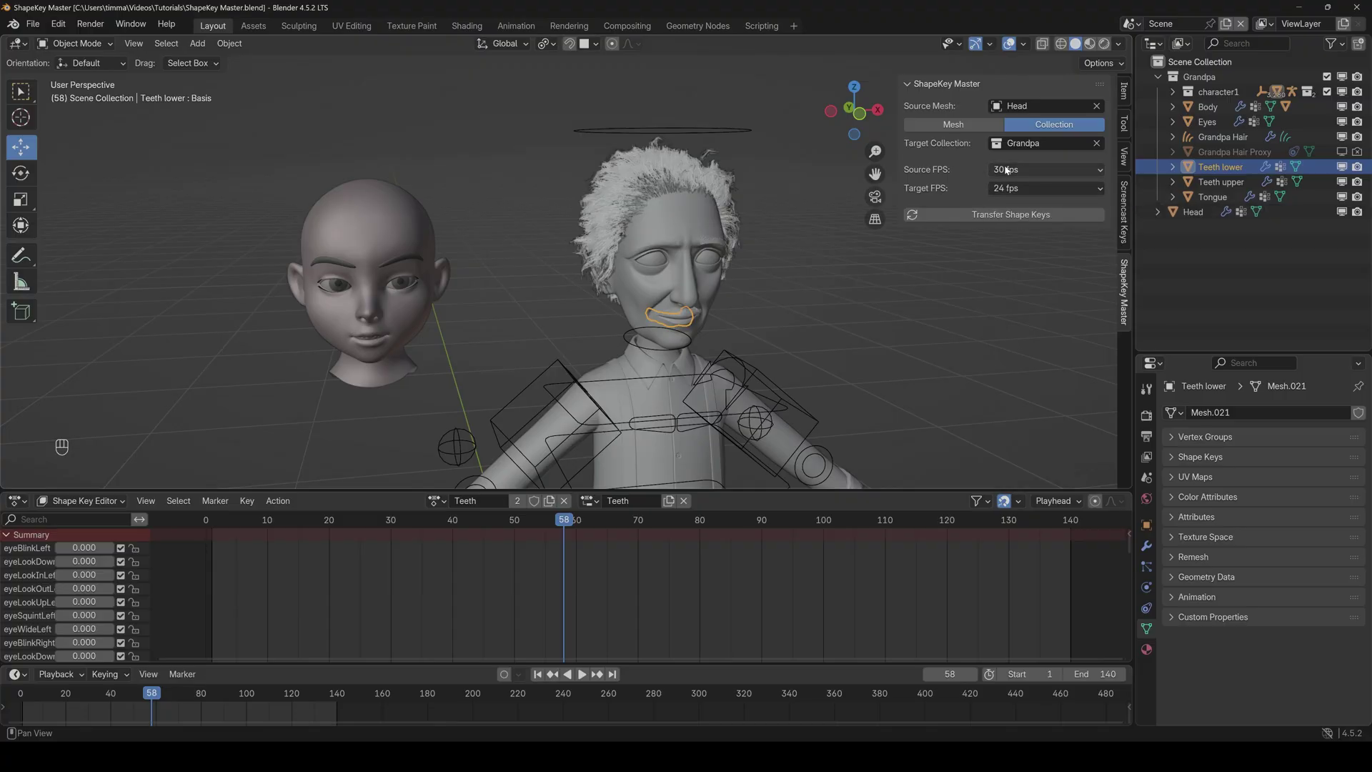
left_click_drag(1011, 193, 1006, 204)
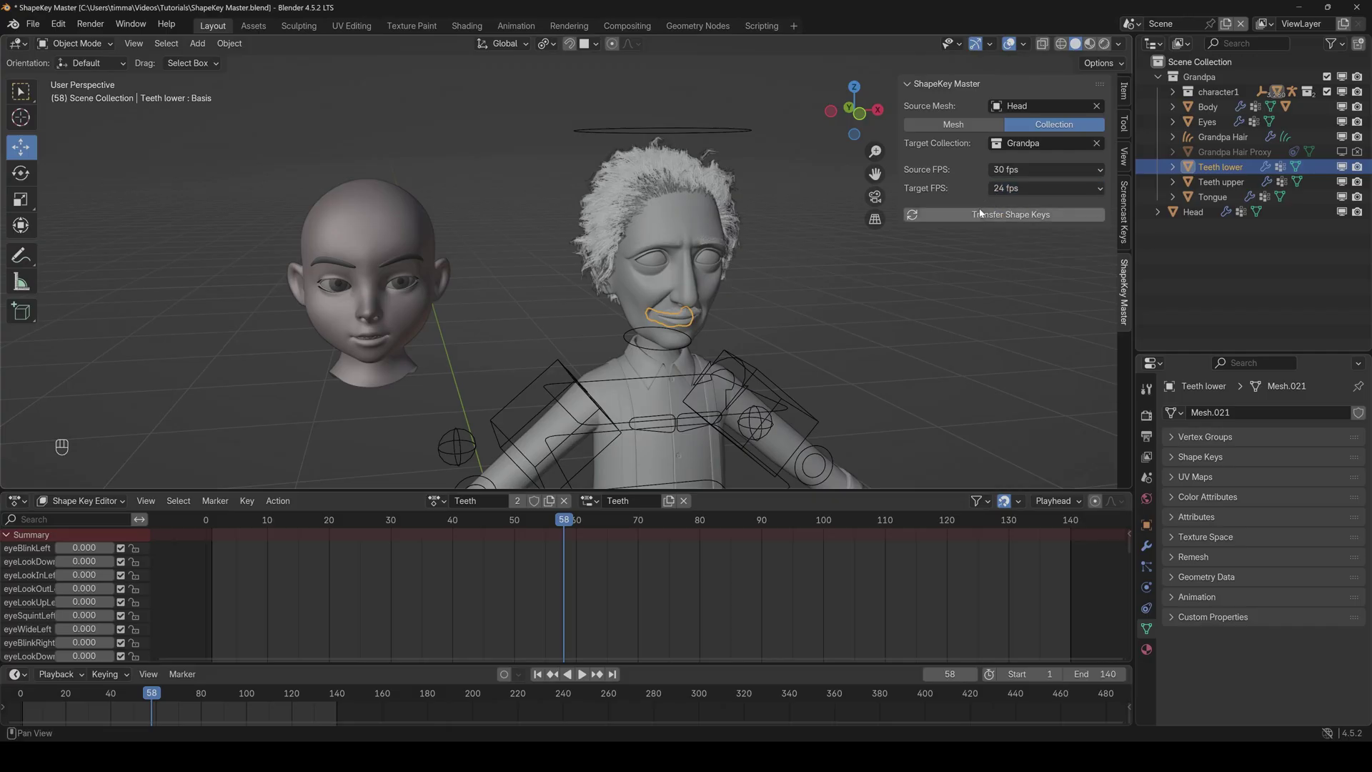
- Run Transfer Shape Keys onto the Grandpa collection and play back the result on Body
left_click(982, 219)
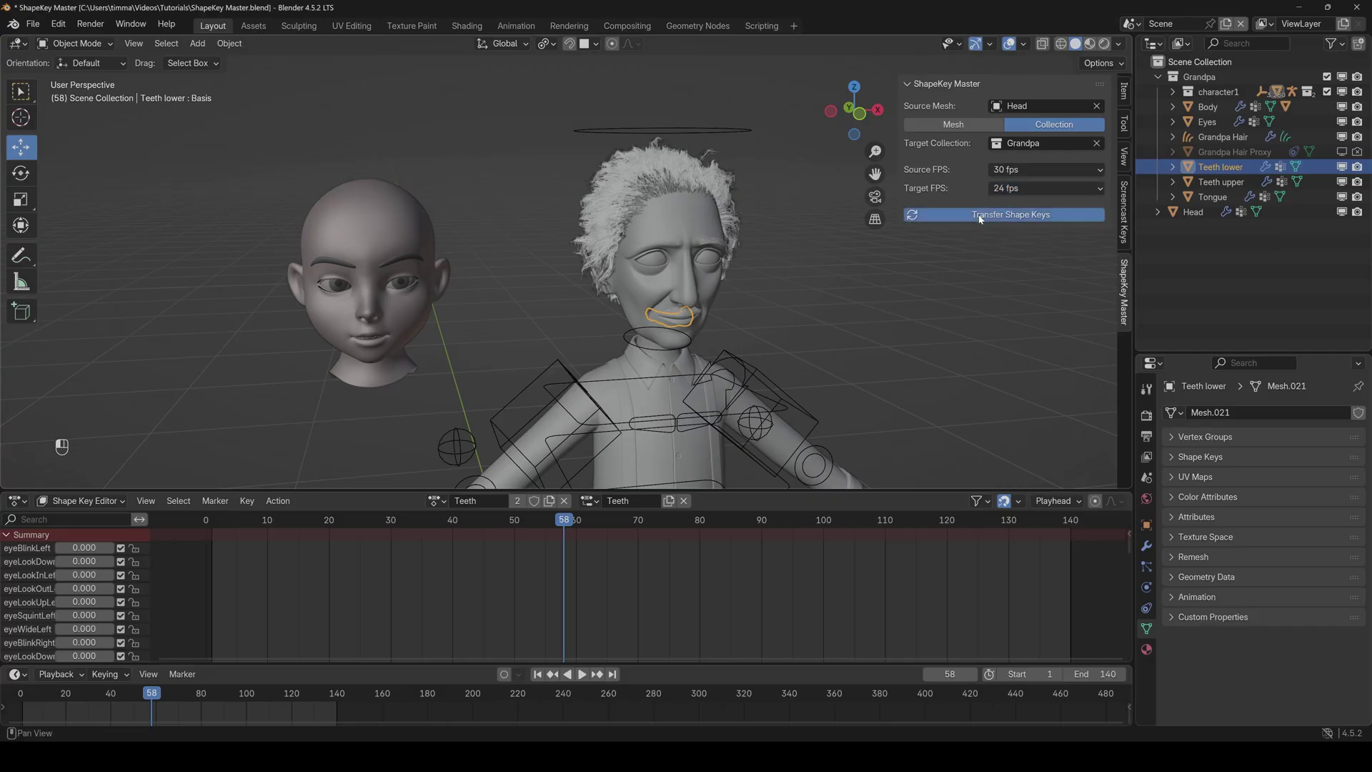
key("Right")
key("space")
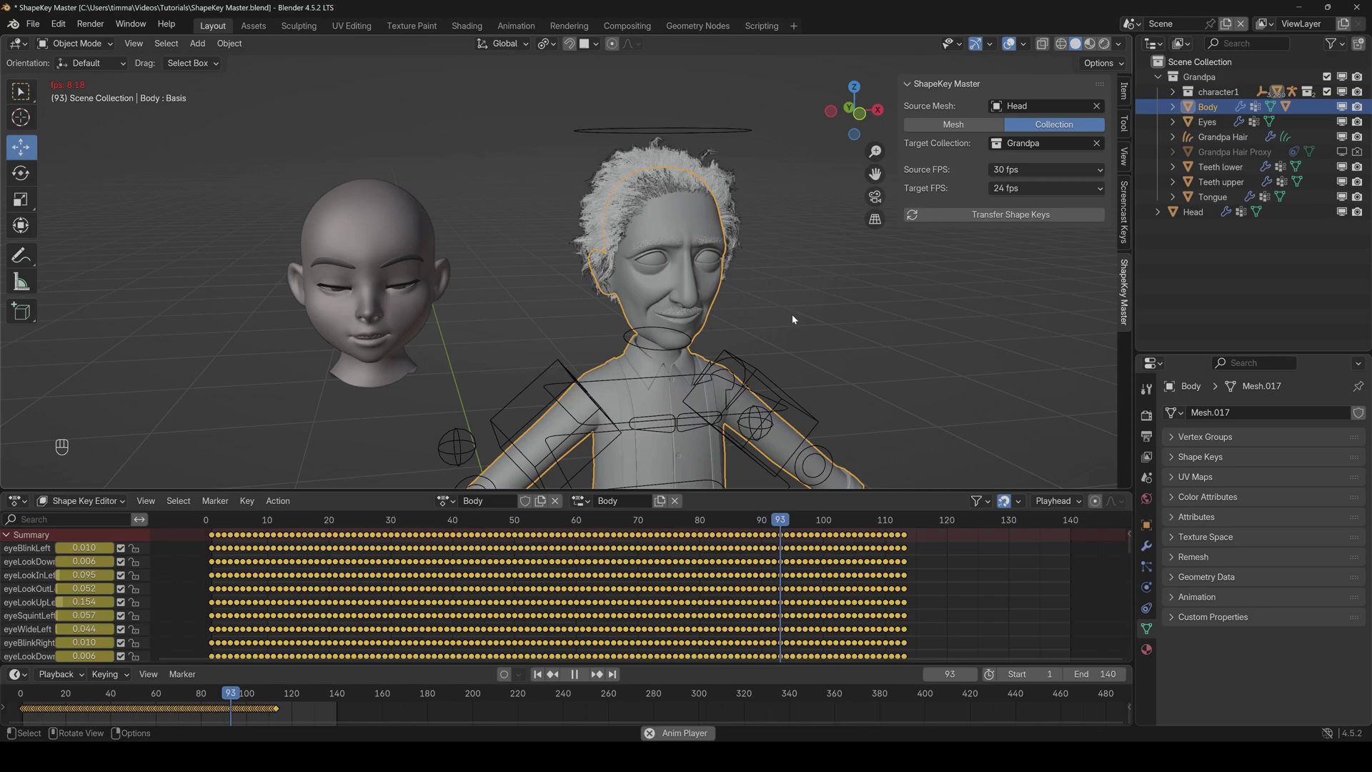
- Stop playback and show Mum Body's shape keys in the Object Data properties
key("space")
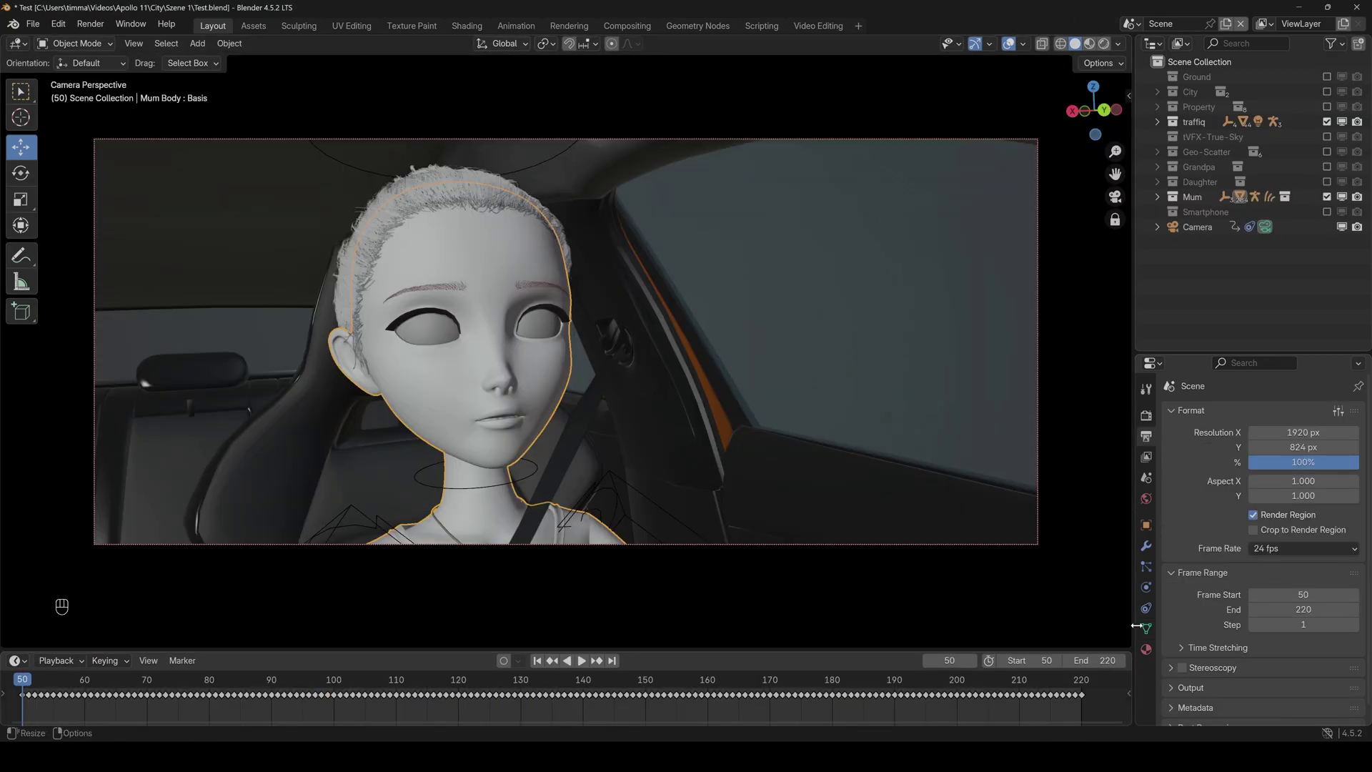
left_click(1200, 458)
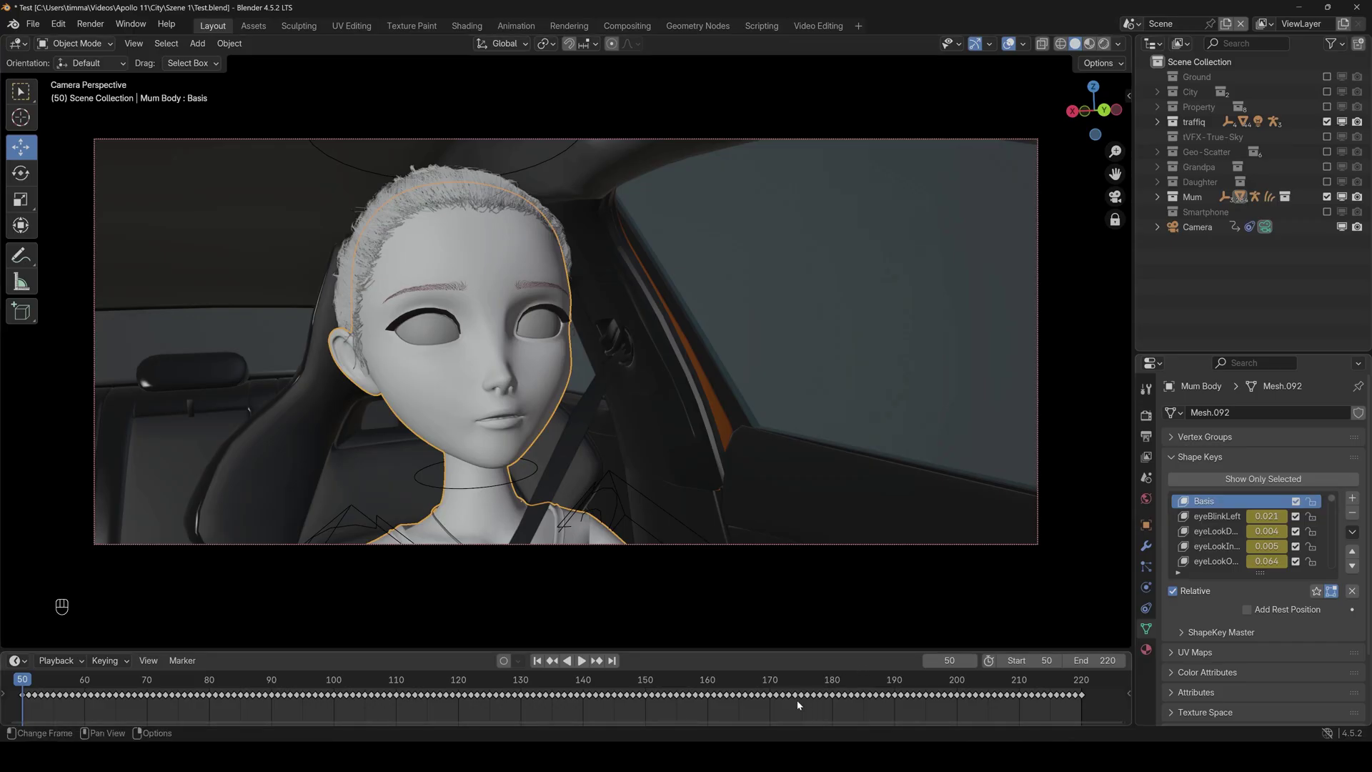
- Select a small group of baked shape key keyframes in the timeline and grab them
left_click(801, 706)
left_click(797, 702)
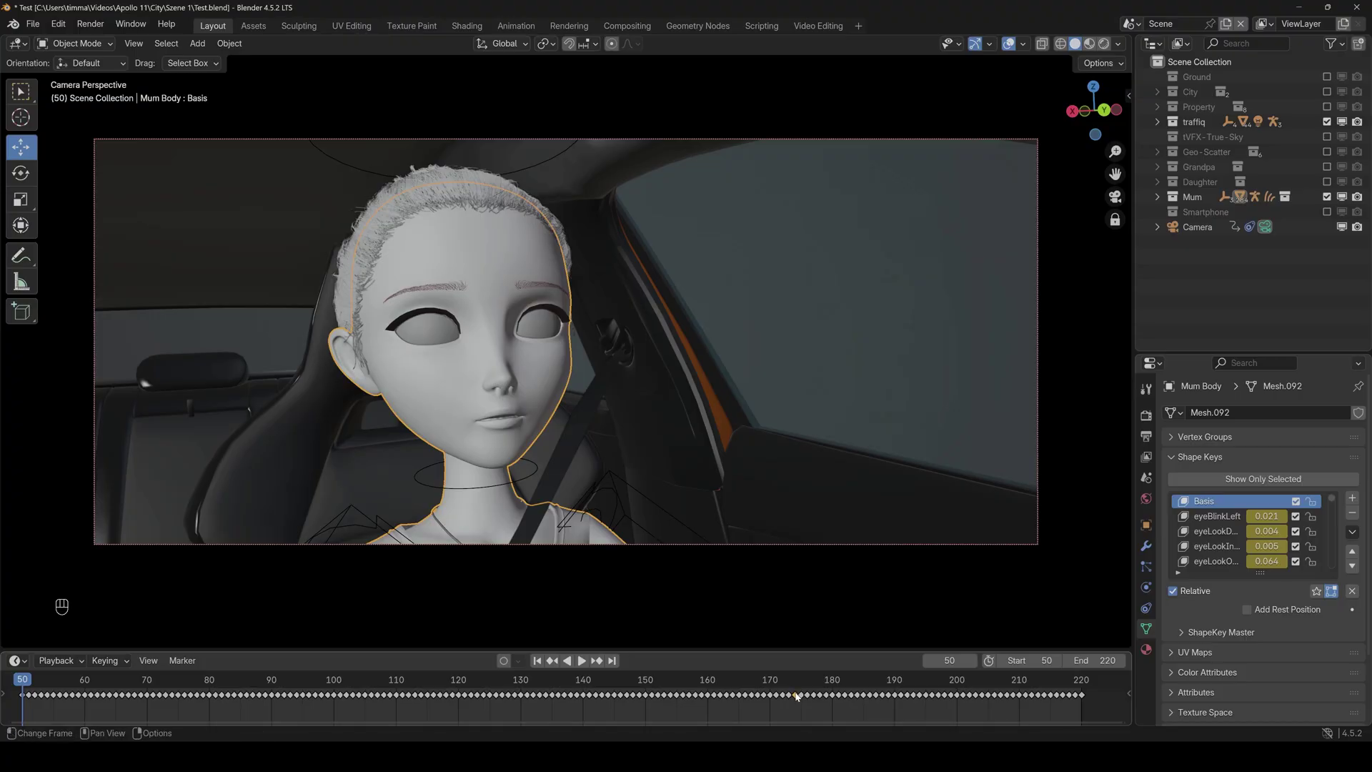
key("g")
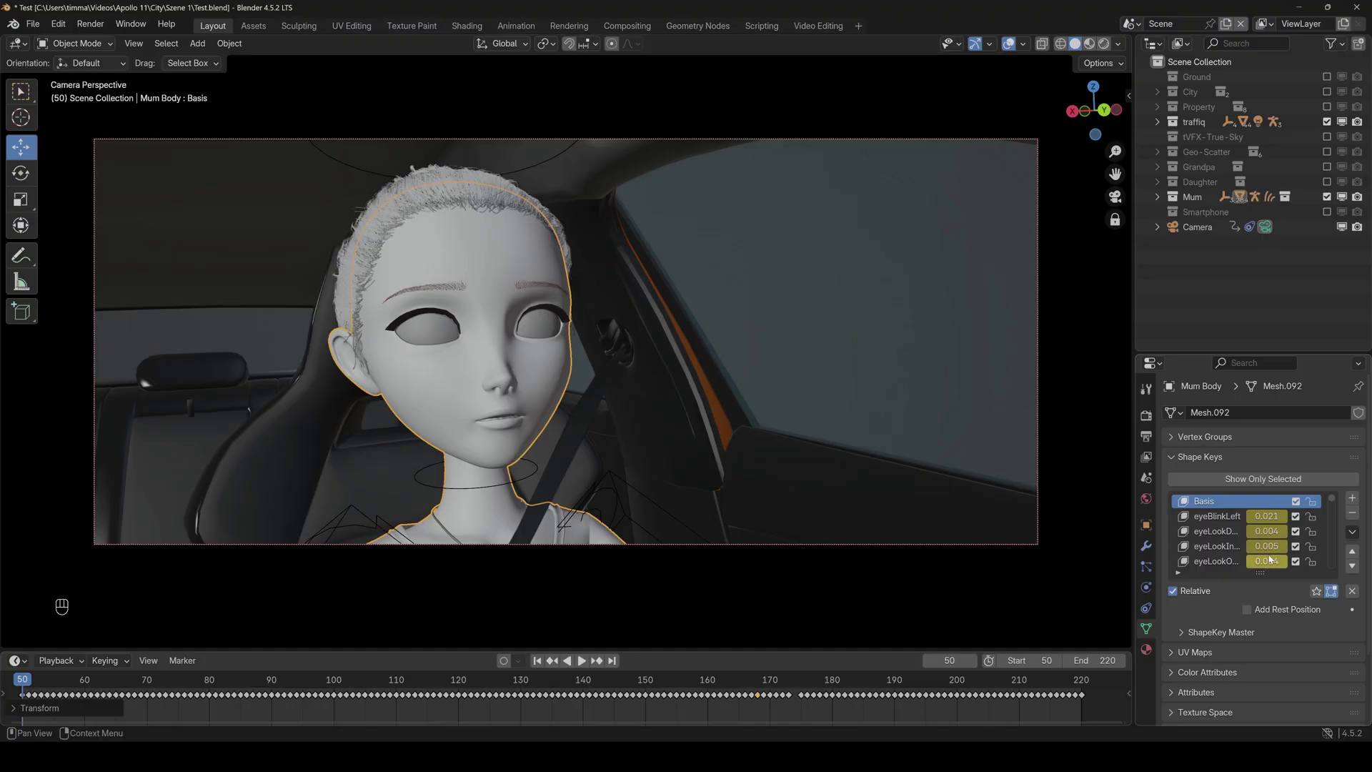
- Switch the lower area to the Graph Editor and make eyeBlinkLeft the active shape key
key("ctrl+z")
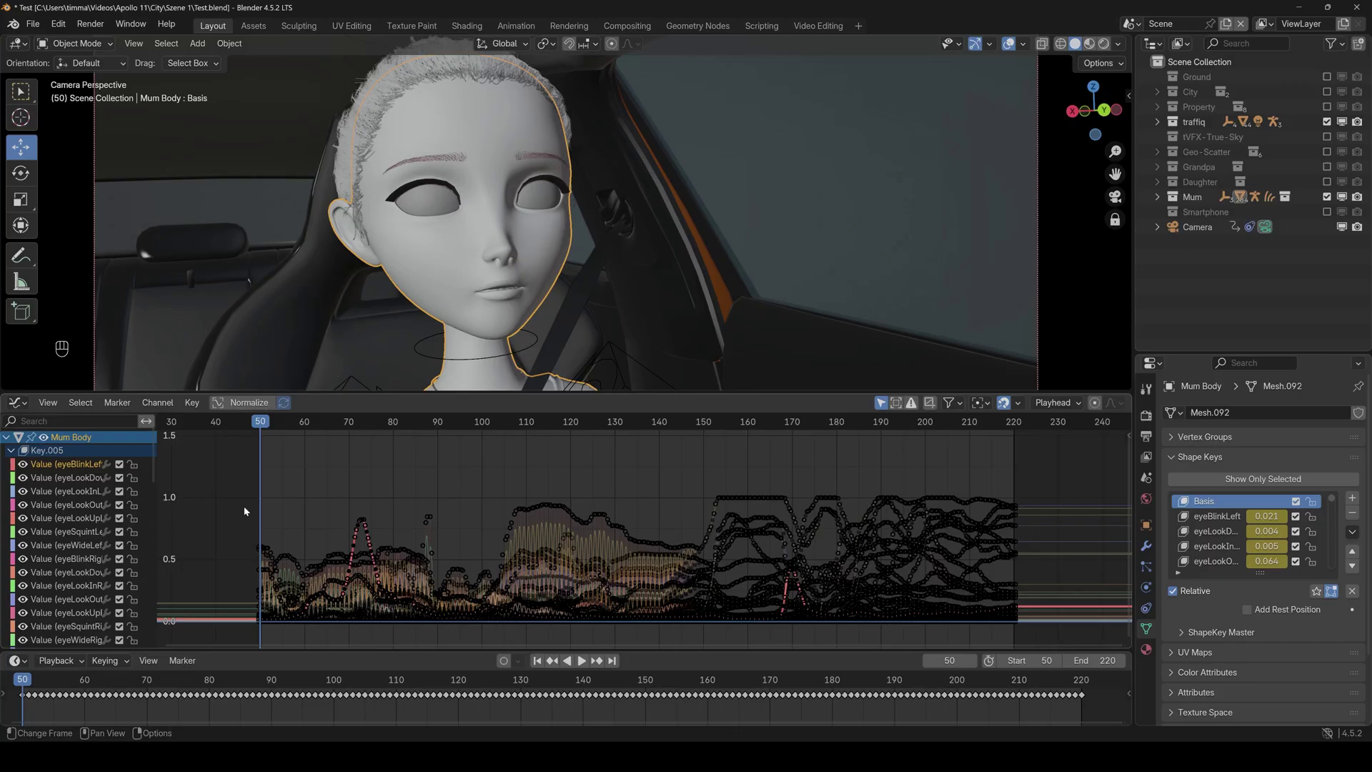
left_click(23, 469)
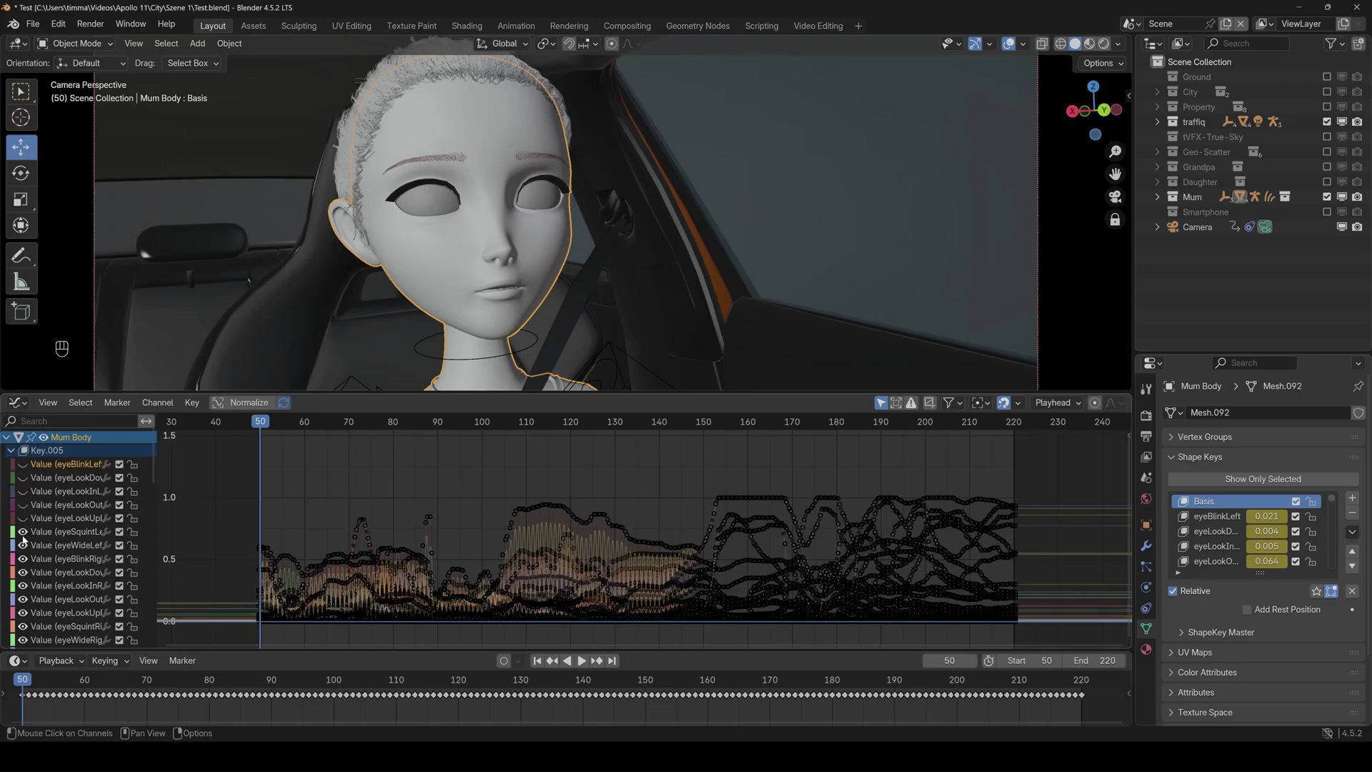
left_click(24, 561)
left_click(27, 550)
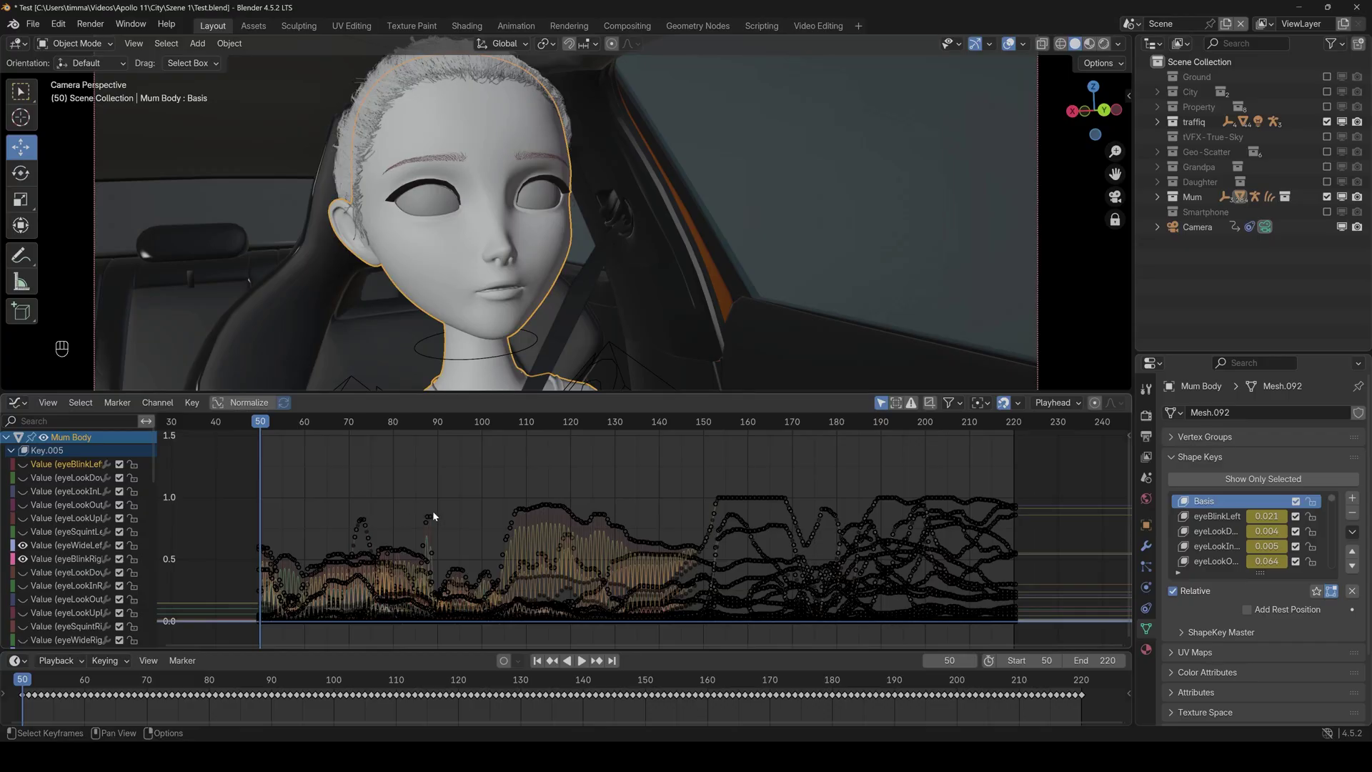
key("Right")
key("Left")
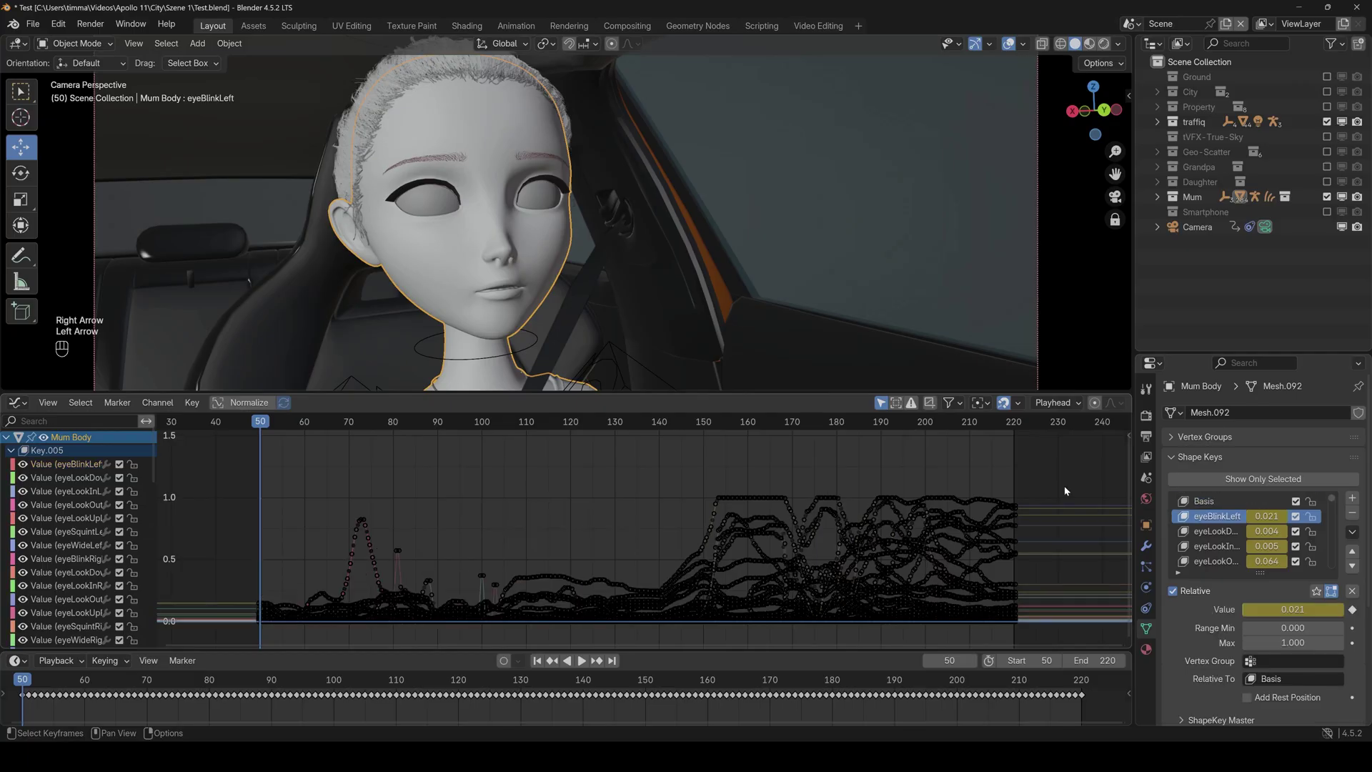
- Show only the selected shape key's curve and grab one eyeBlinkLeft keyframe
left_click(1190, 487)
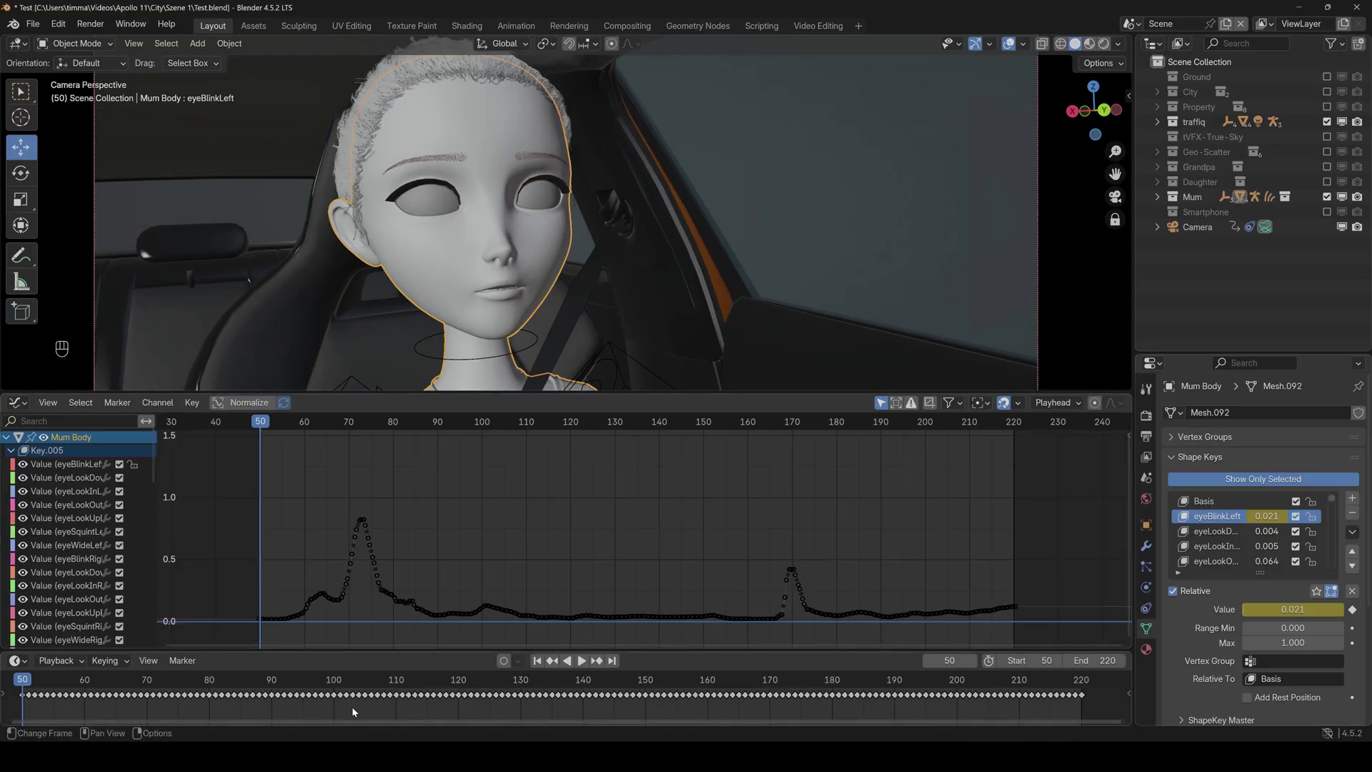
left_click(340, 698)
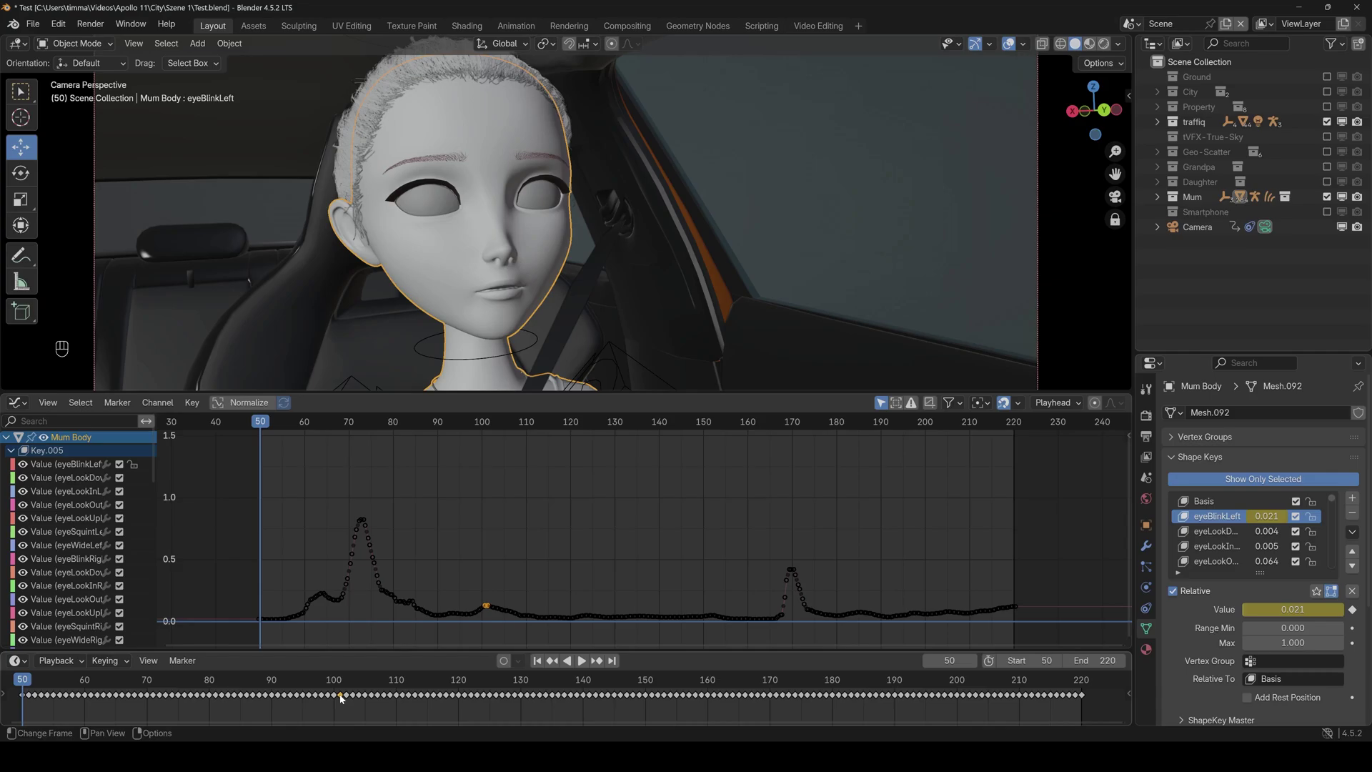
key("g")
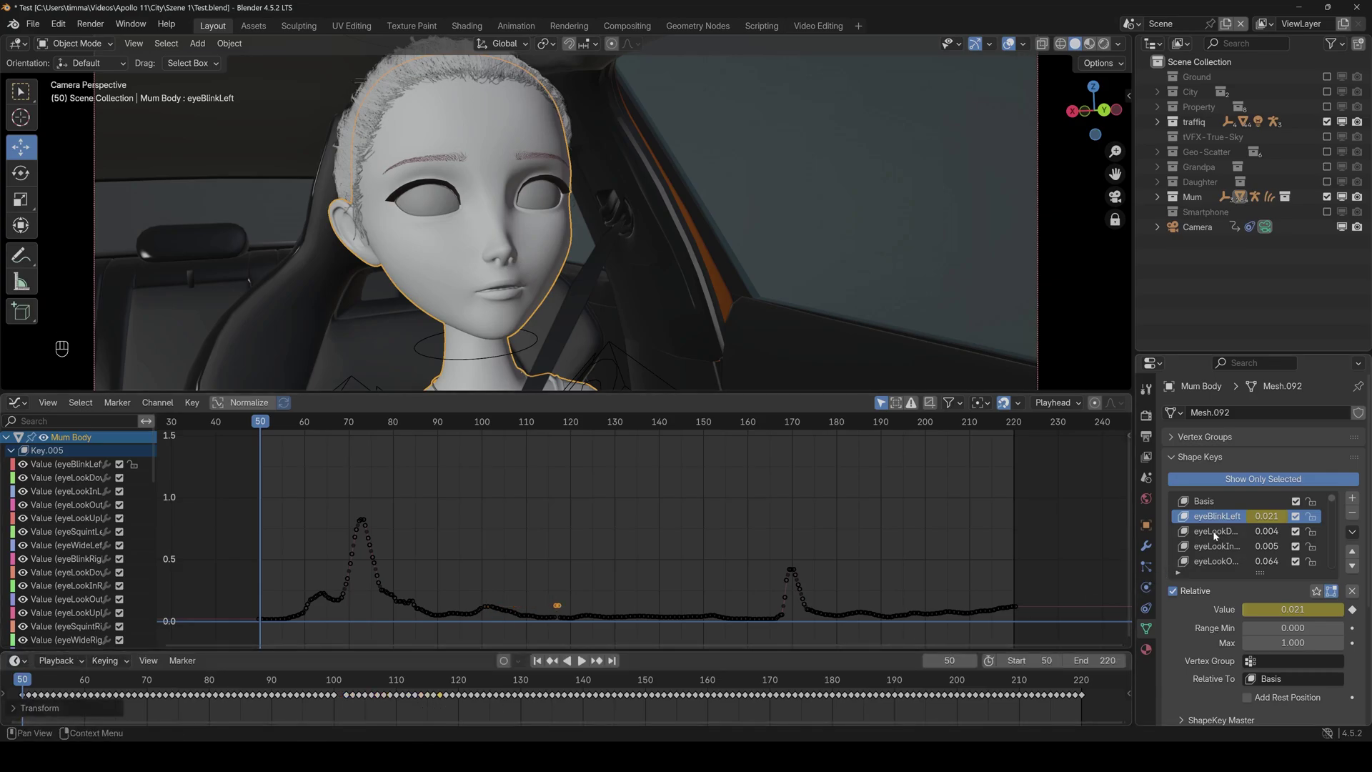
- Select a short stretch of eyeLookInLeft keyframes and move them
left_click(1215, 549)
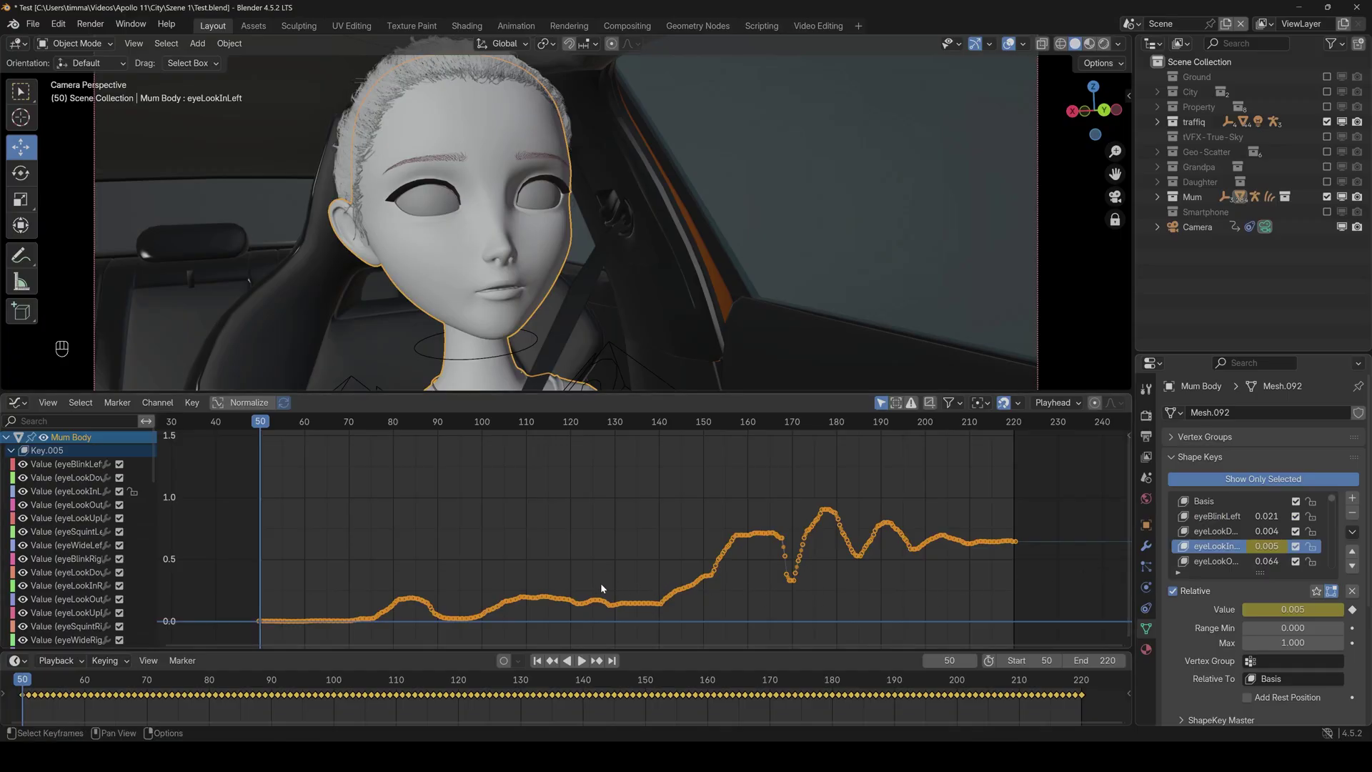
left_click_drag(556, 615, 505, 583)
key("g")
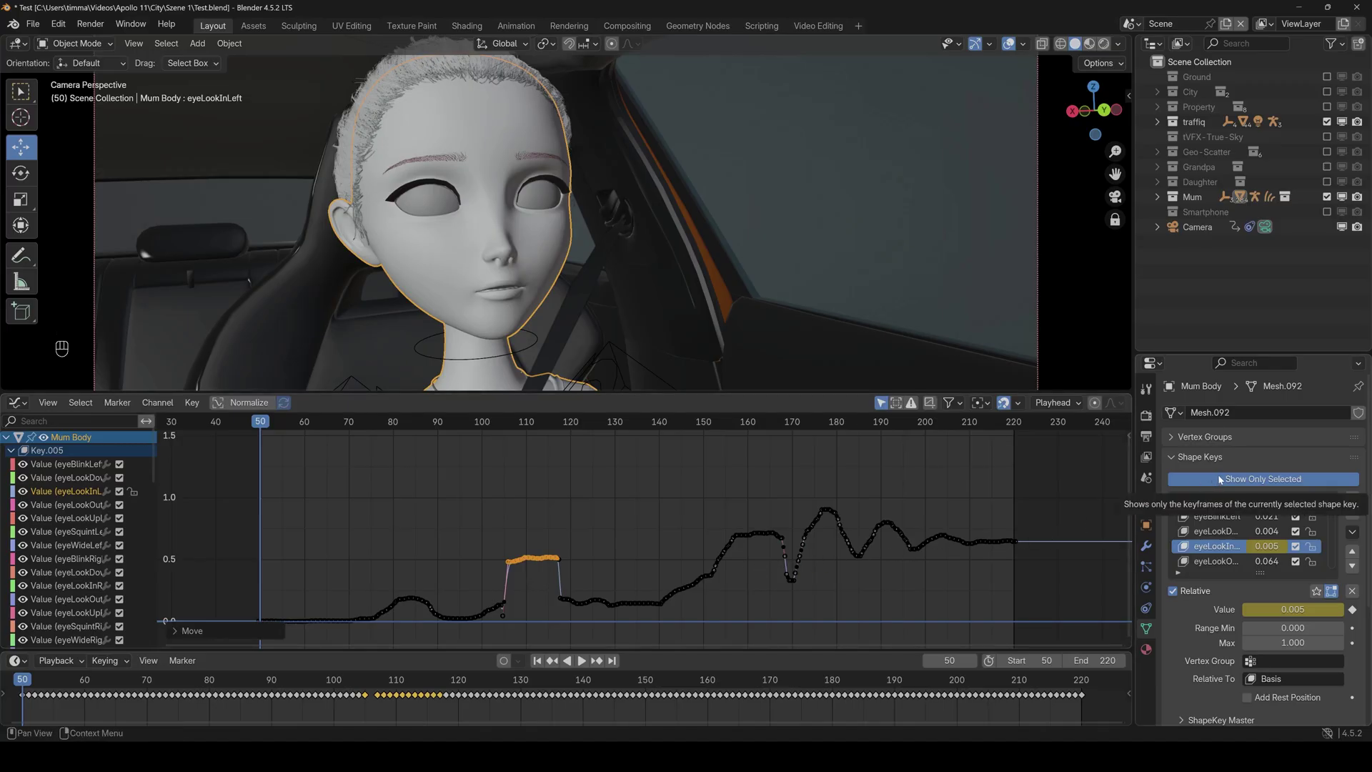
- Toggle Show Only Selected to isolate the eyeBlinkLeft curve again and play the animation
left_click(1223, 478)
key("Left")
key("Right")
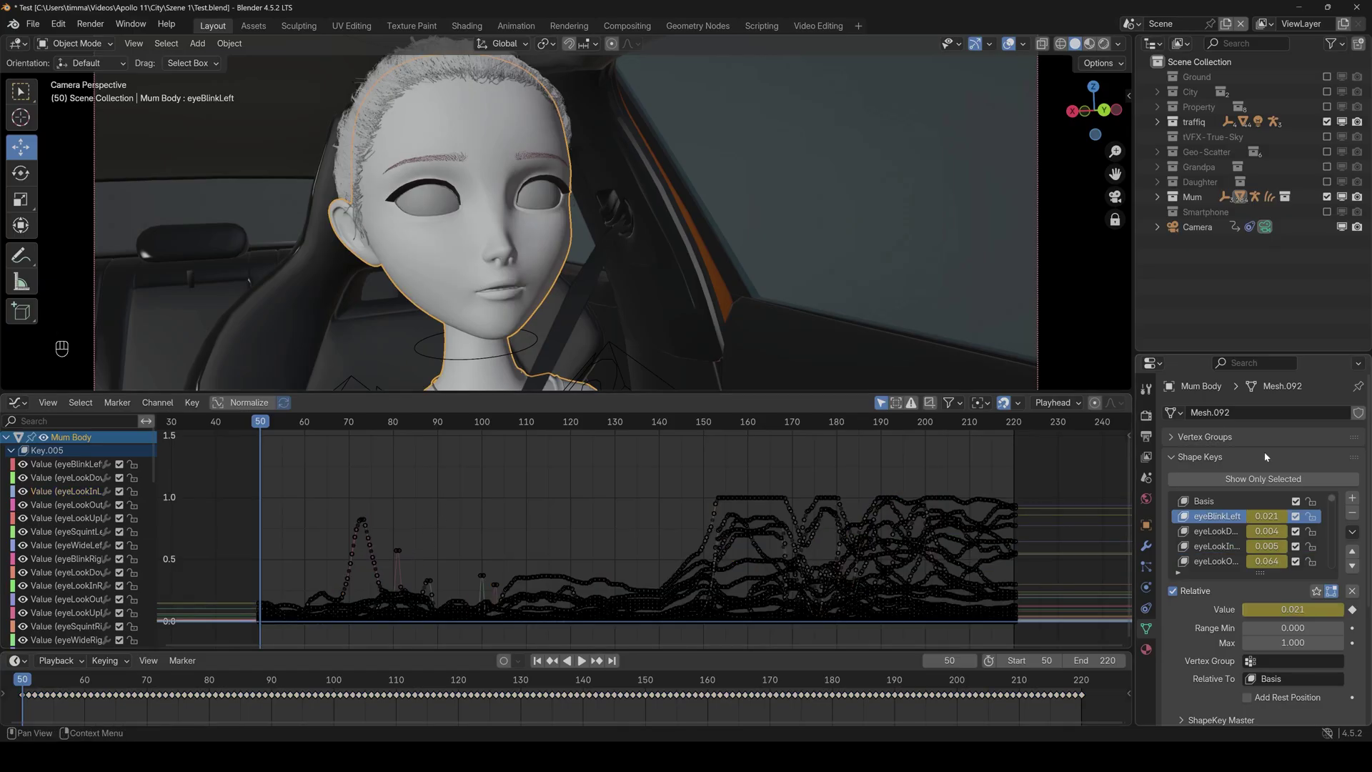
left_click(1274, 484)
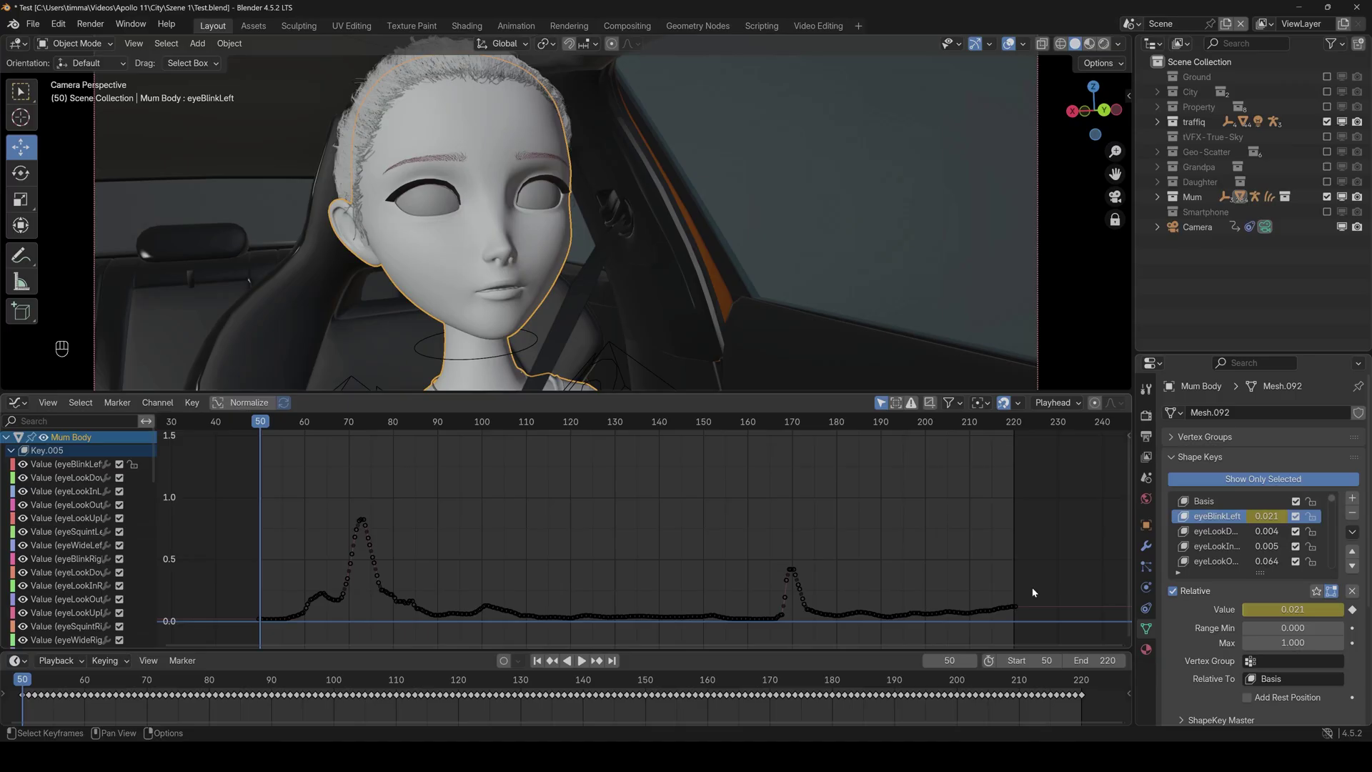
key("space")
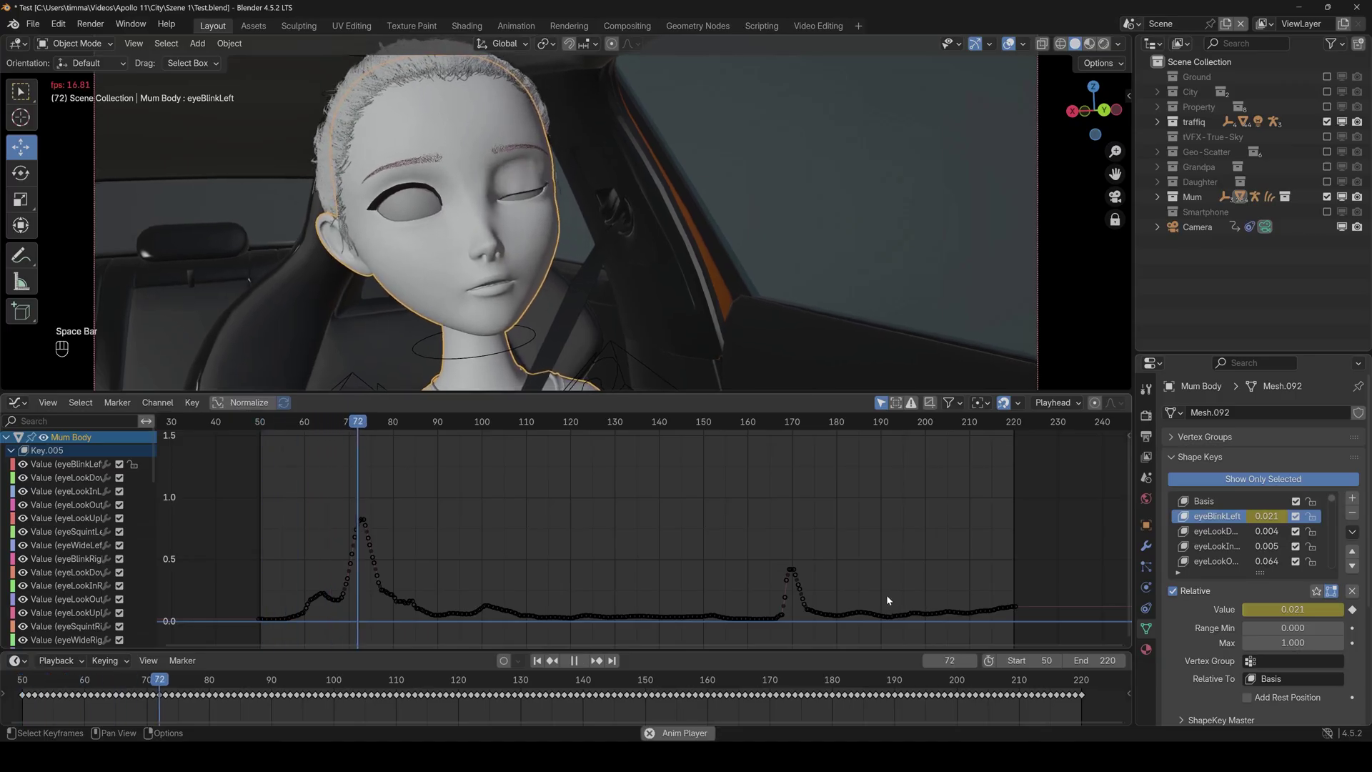
- Expand the ShapeKey Master panel in mesh properties and play Mum's animation through the camera
key("space")
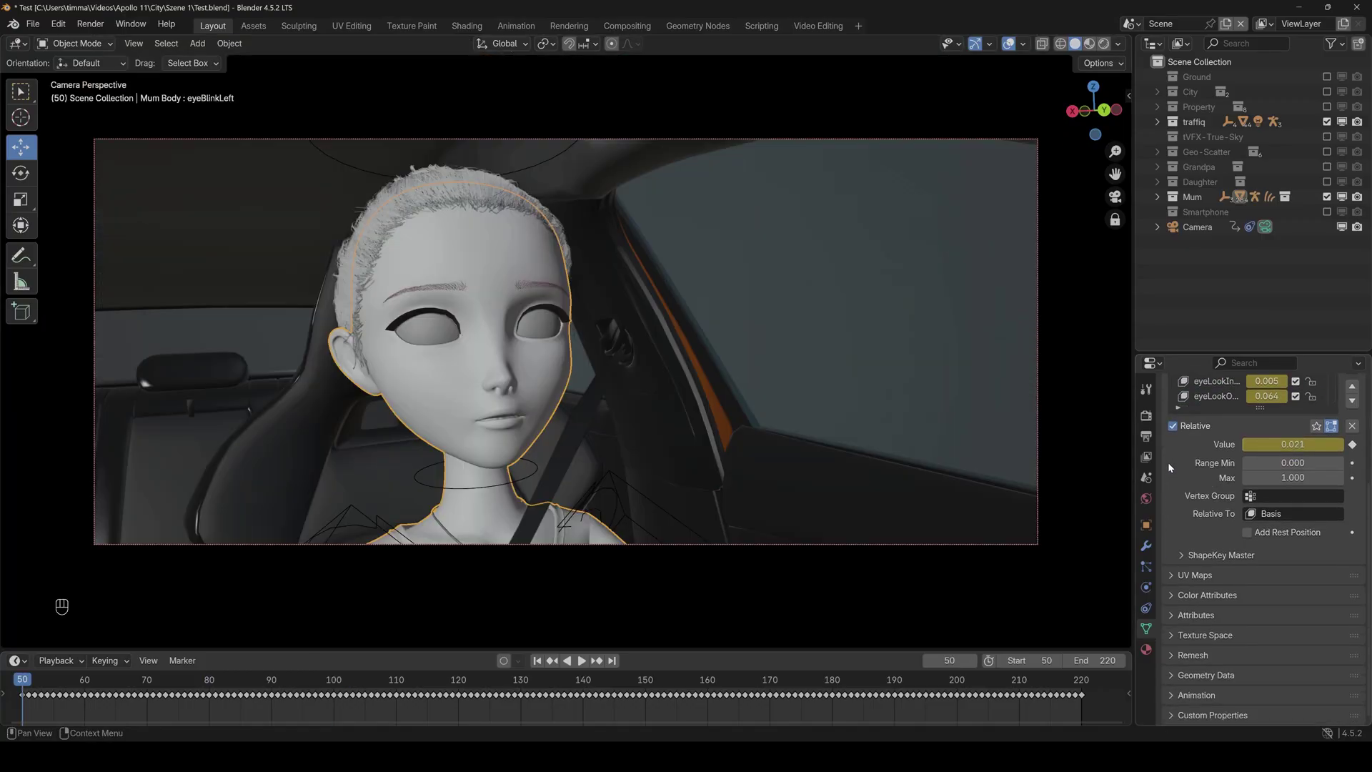
left_click(1207, 558)
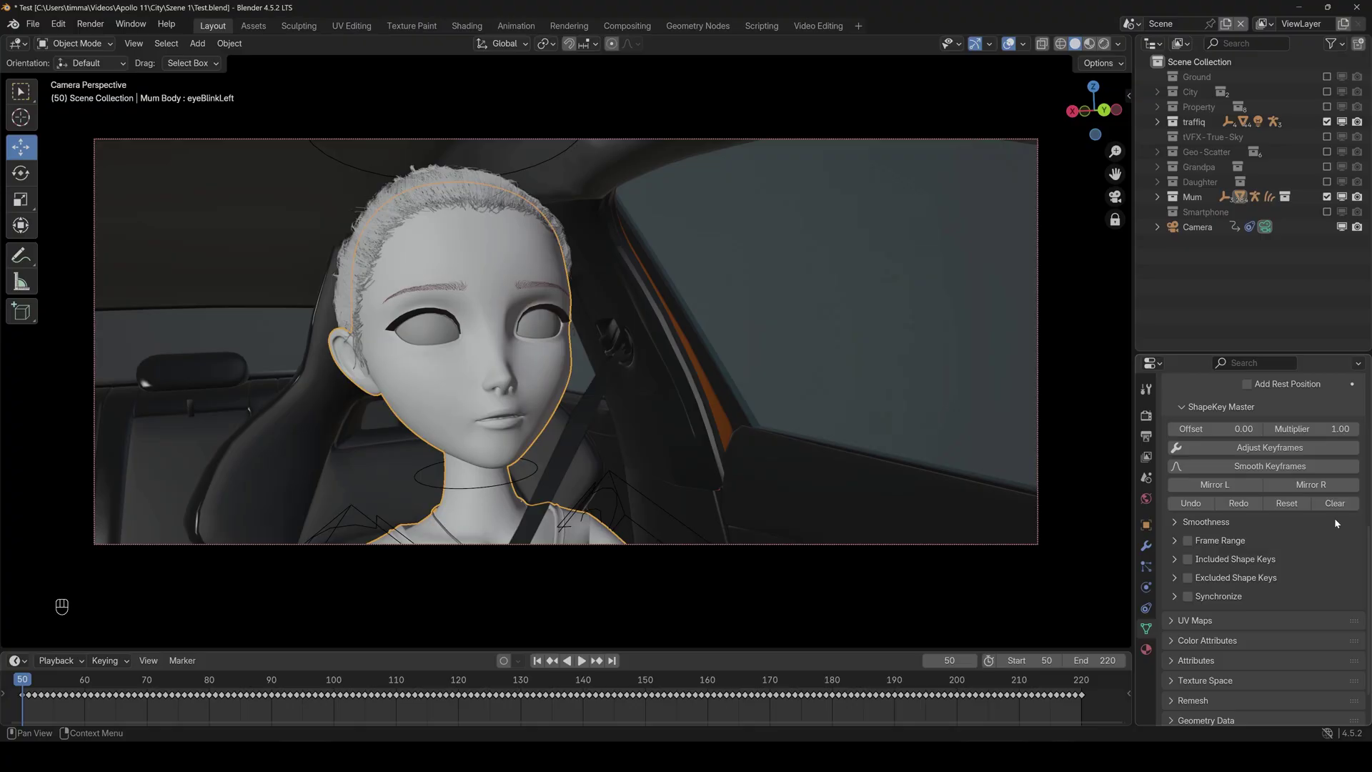
key("space")
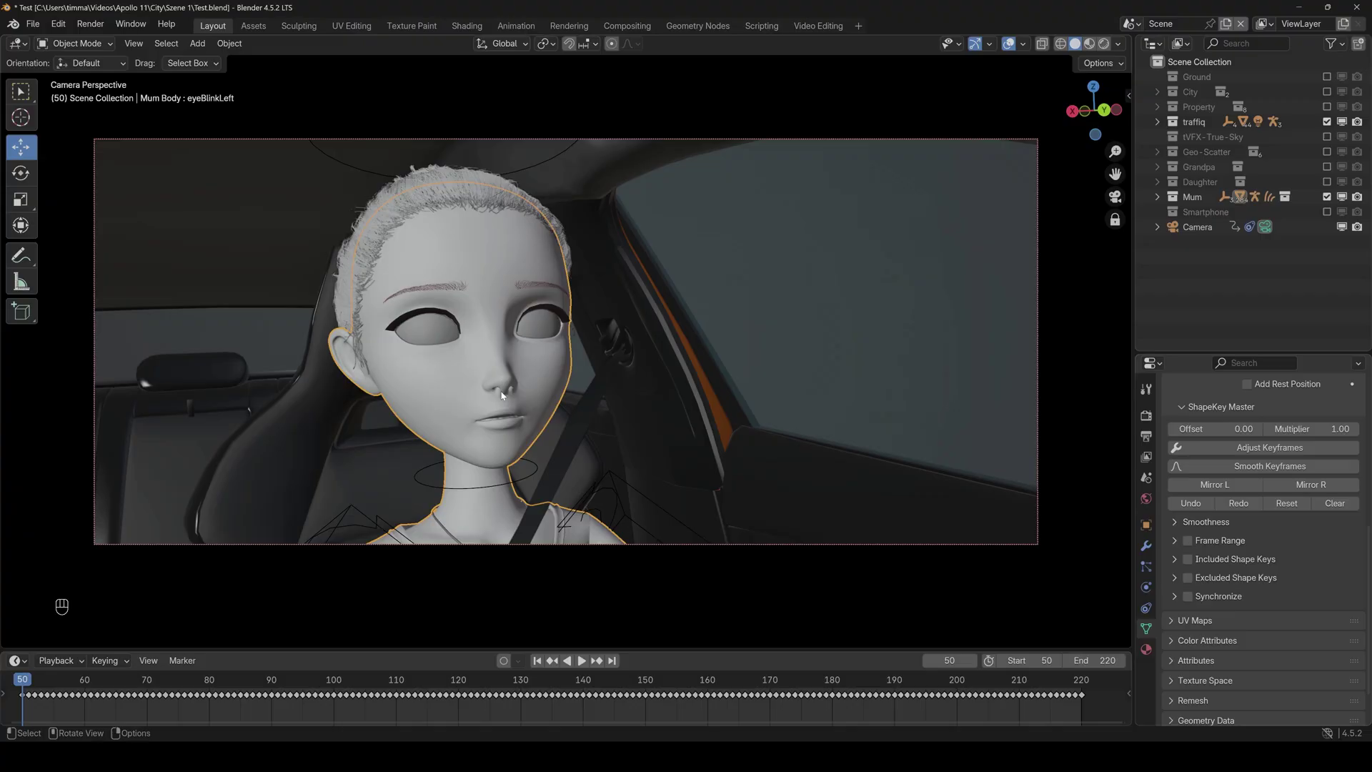
key("space")
key("space")
- Scrub and pan the timeline beneath the camera view
left_click_drag(232, 679, 173, 680)
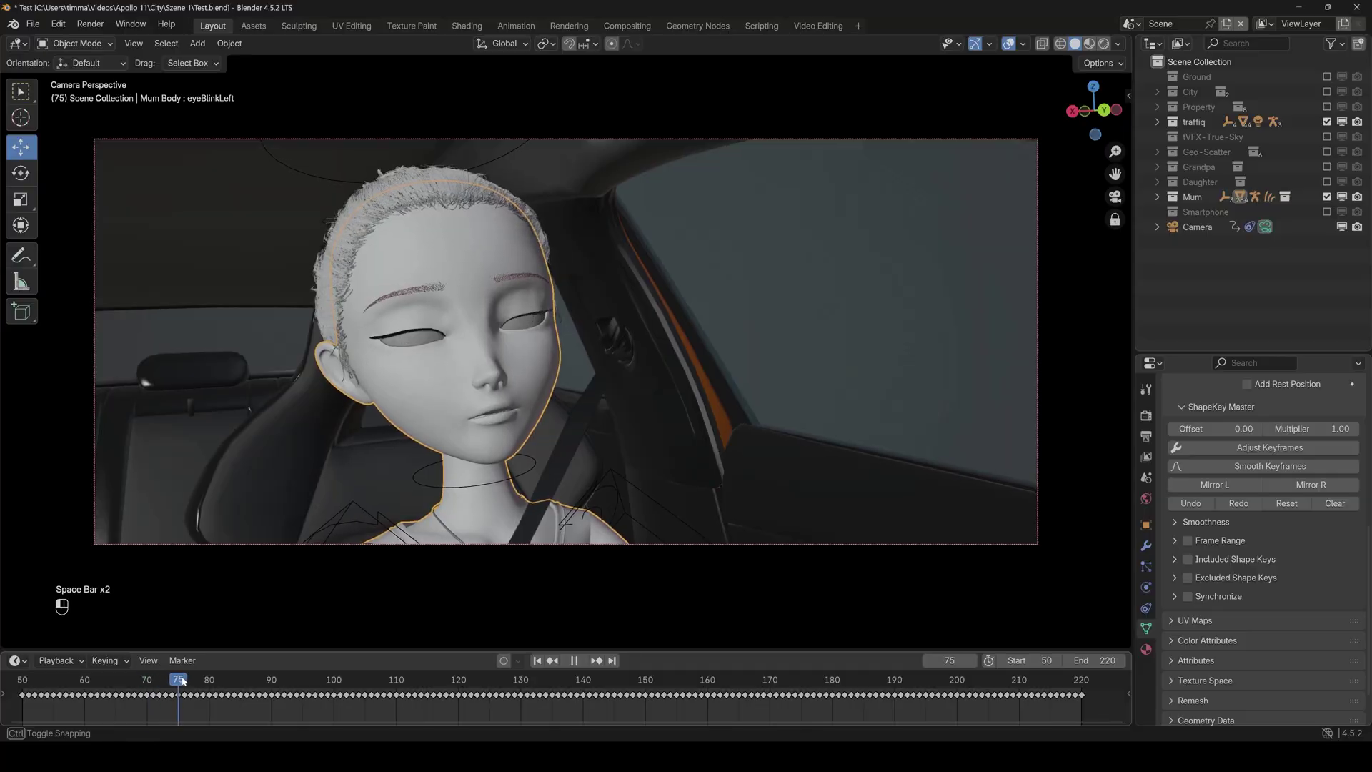
middle_click(163, 680)
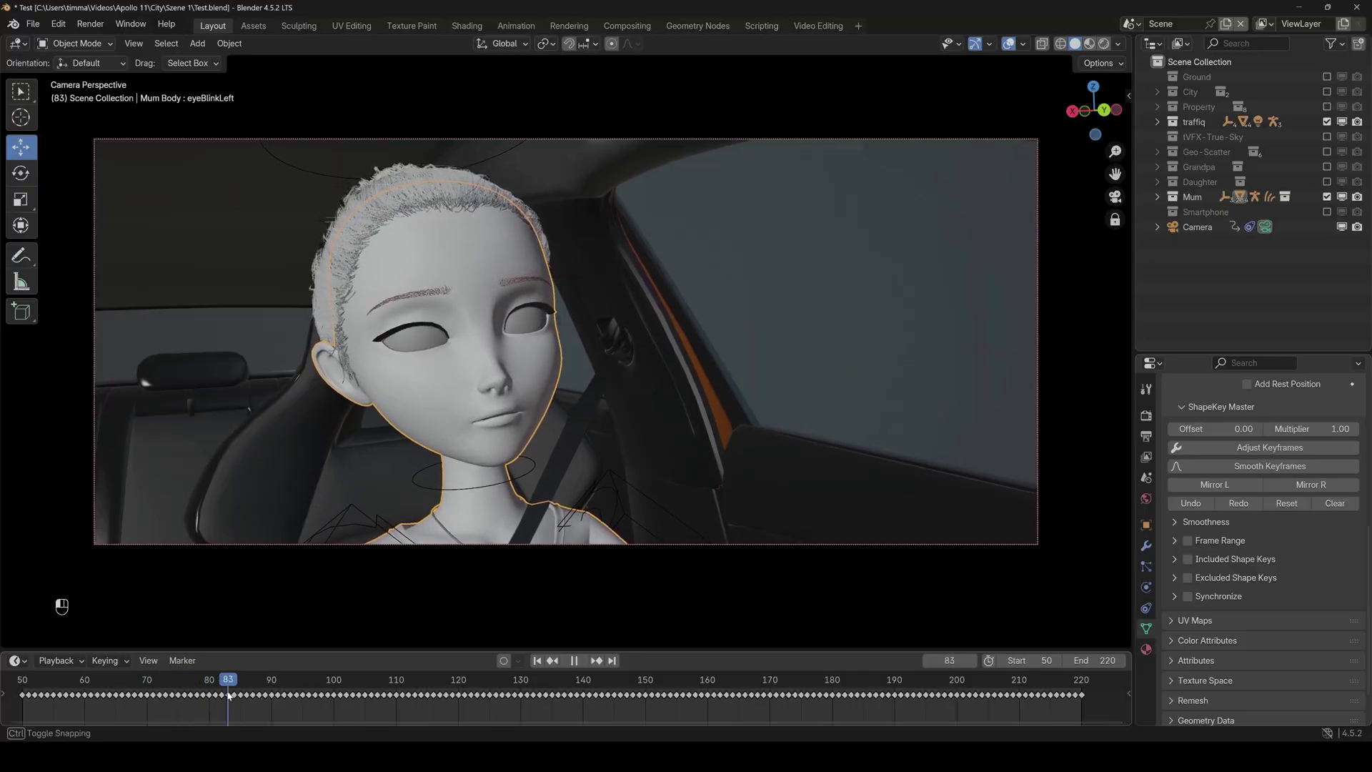
key("space")
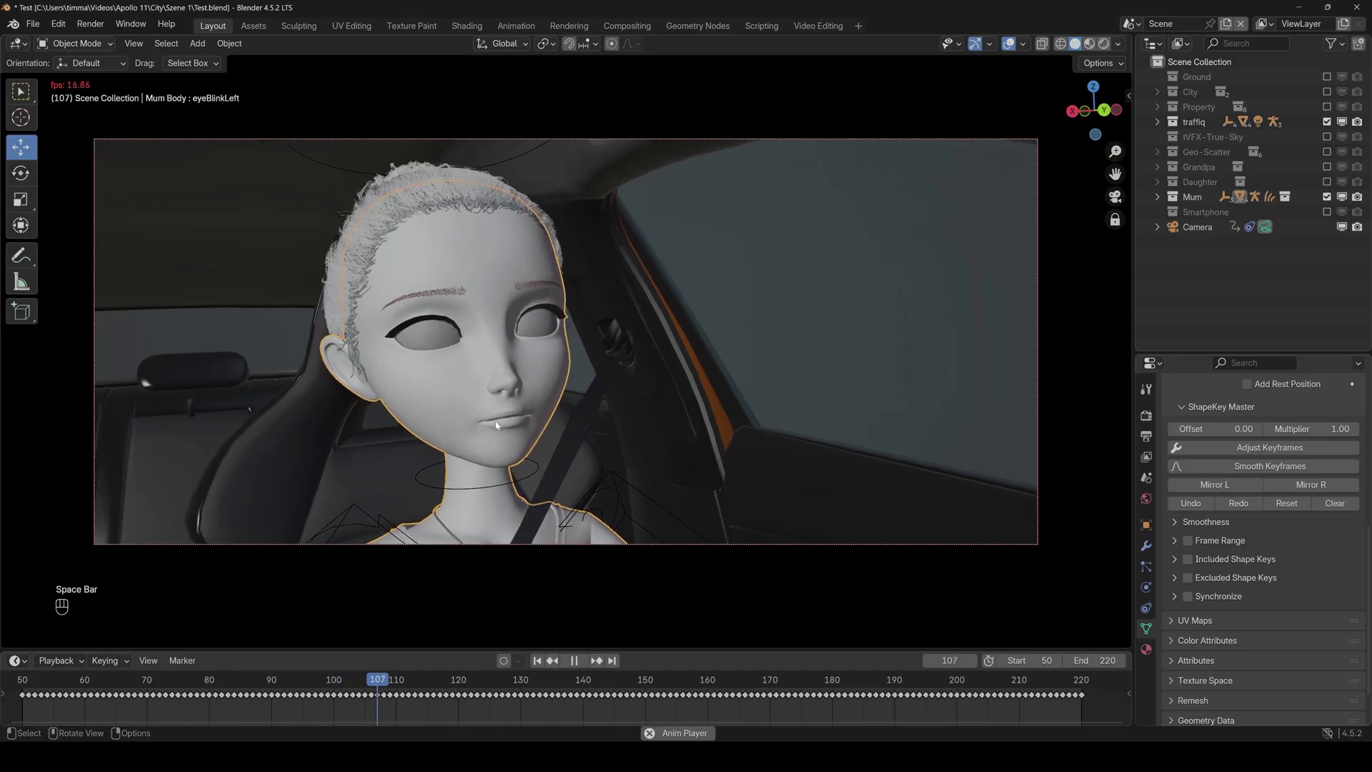
key("space")
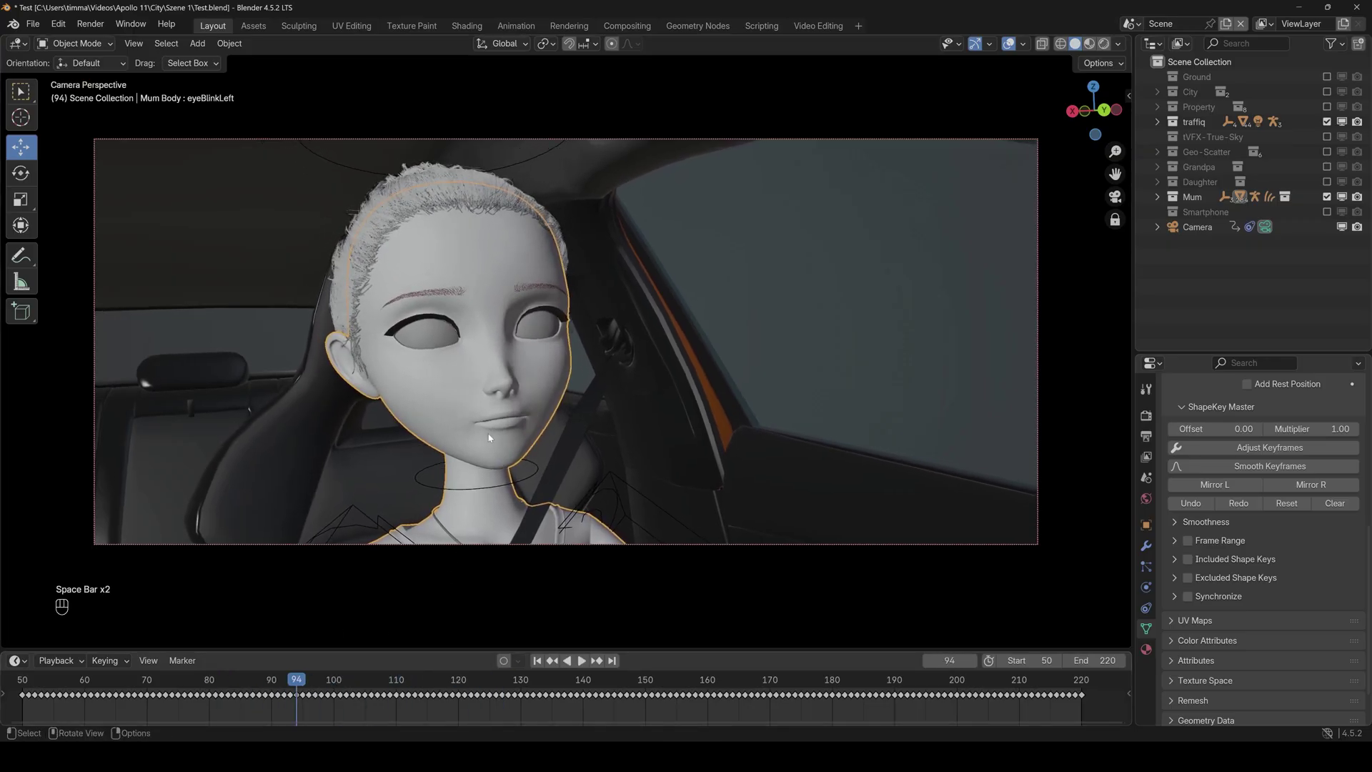
key("space")
key("space")
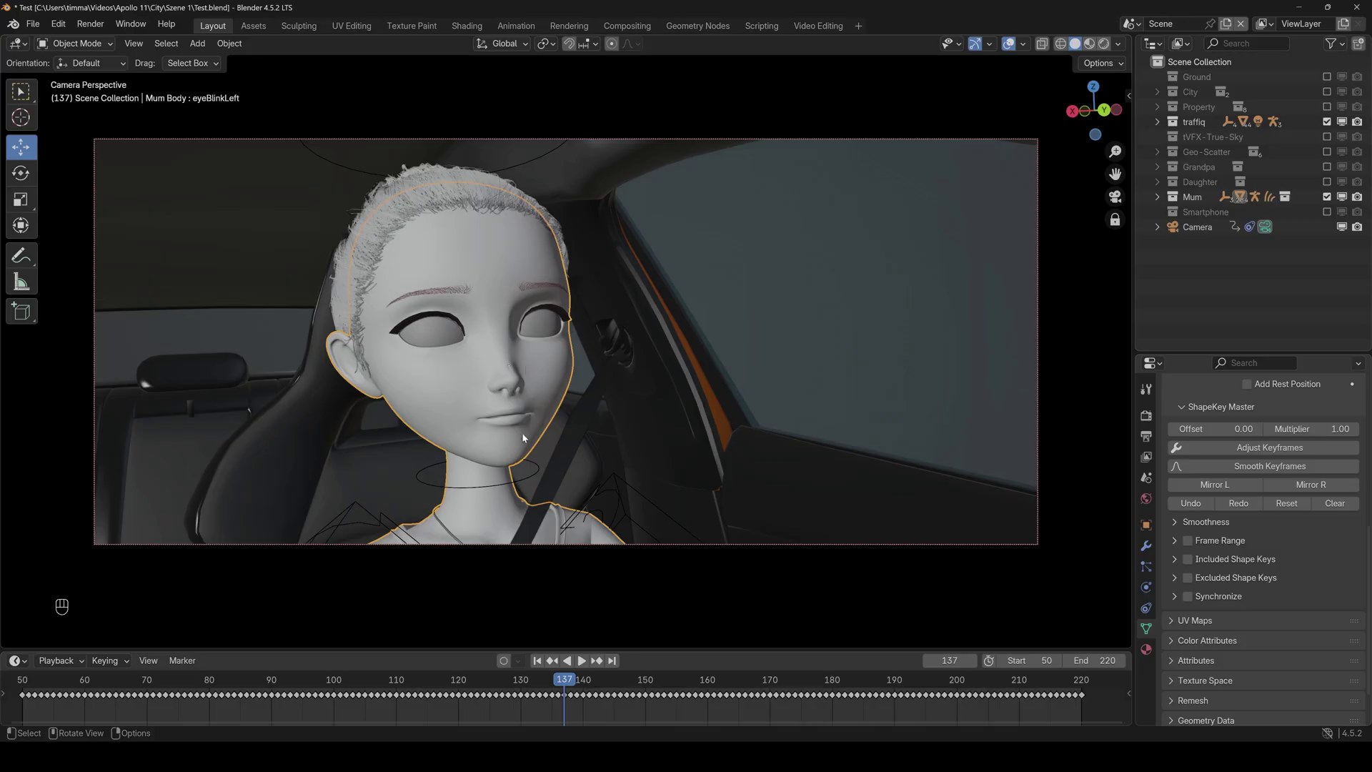
key("space")
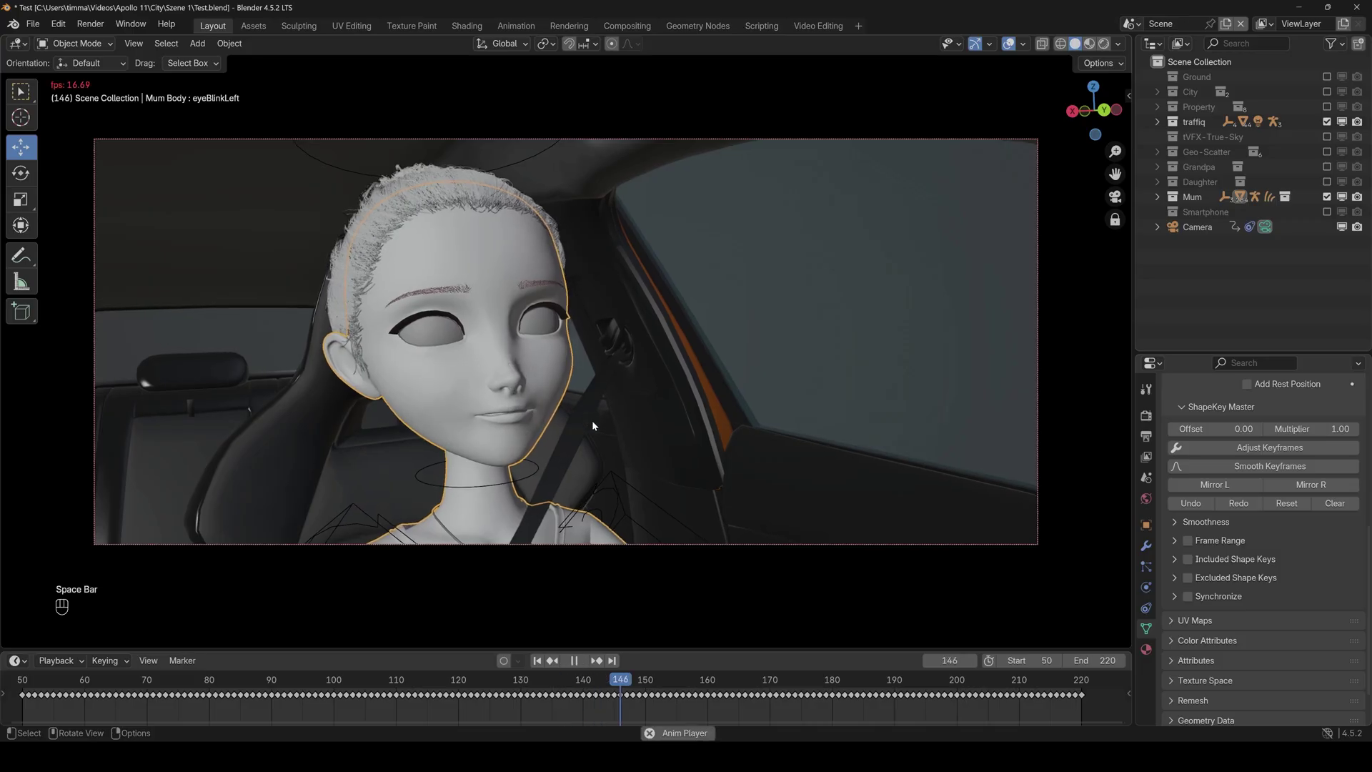
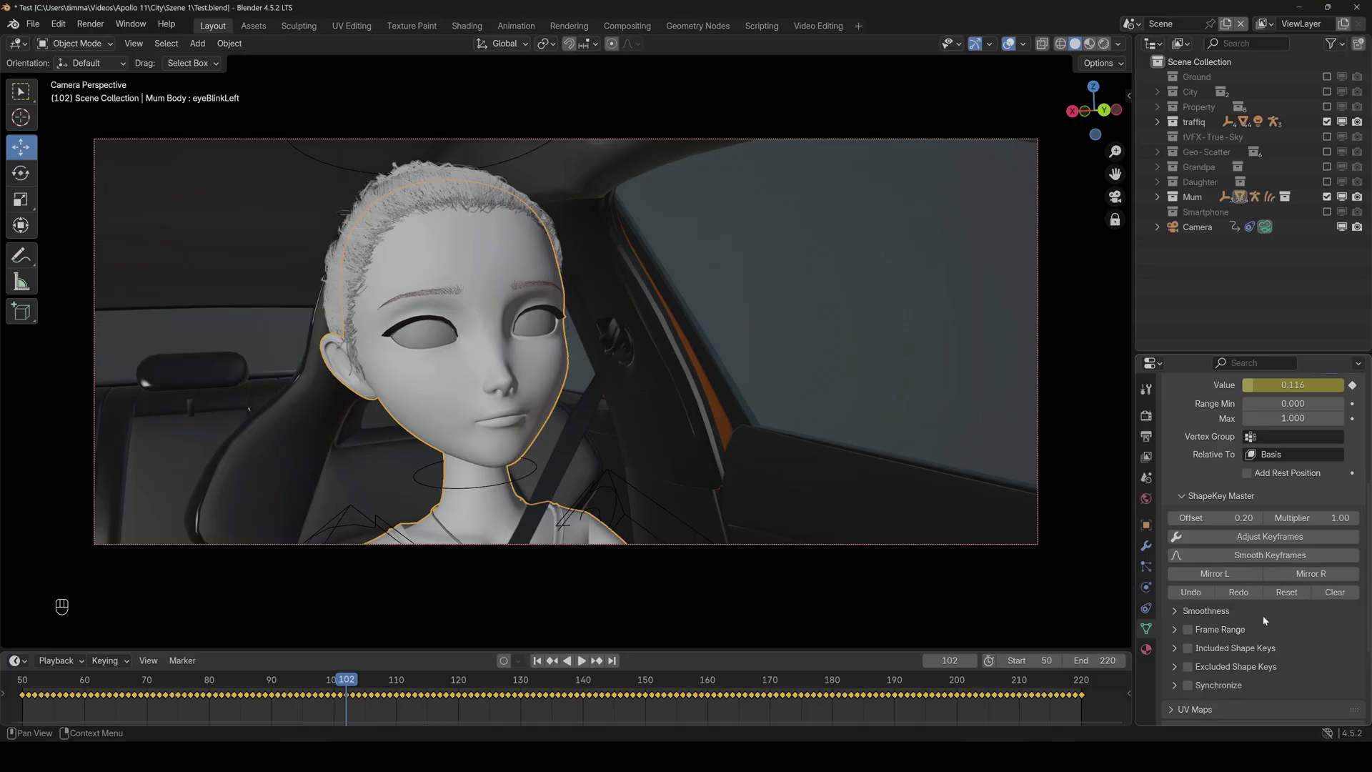
- Enable and expand the Frame Range option showing start 1, end 220, blend in/out 0
left_click(1189, 634)
left_click(1177, 634)
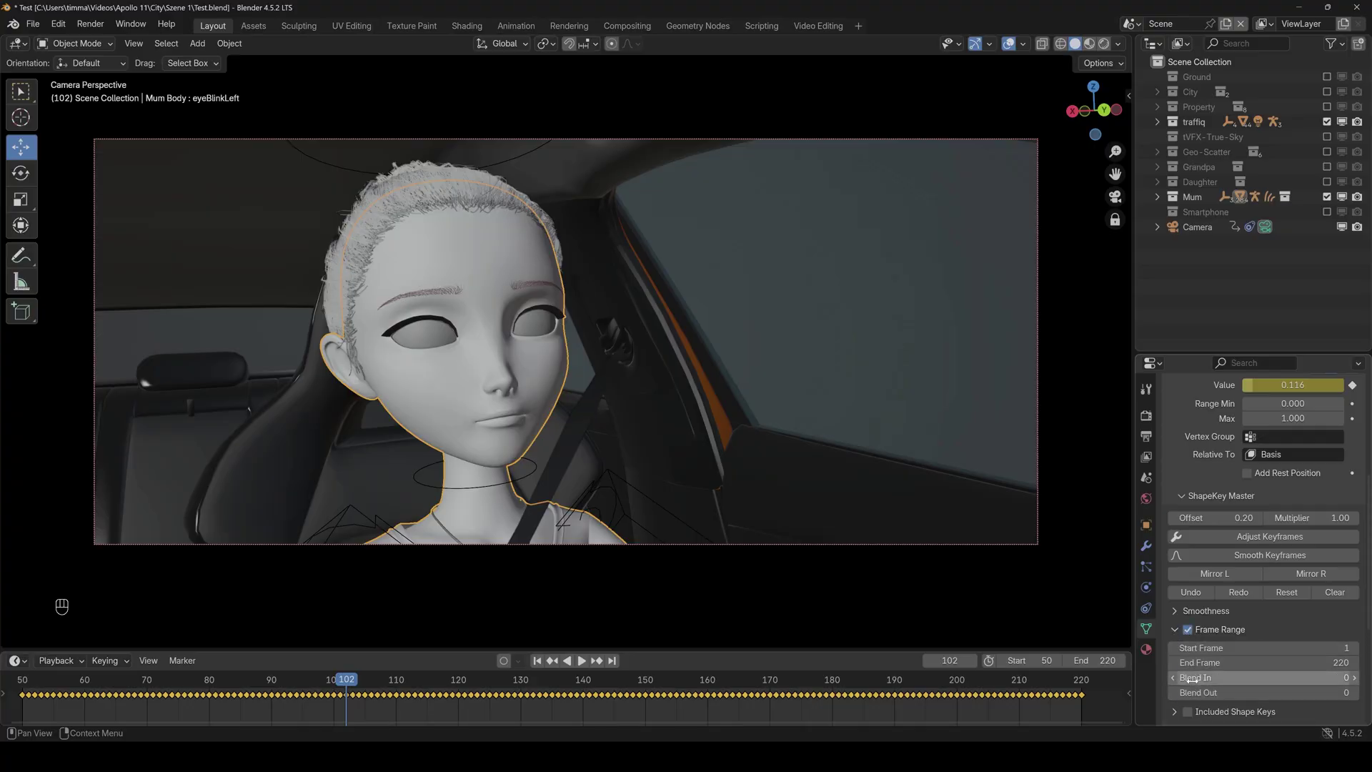
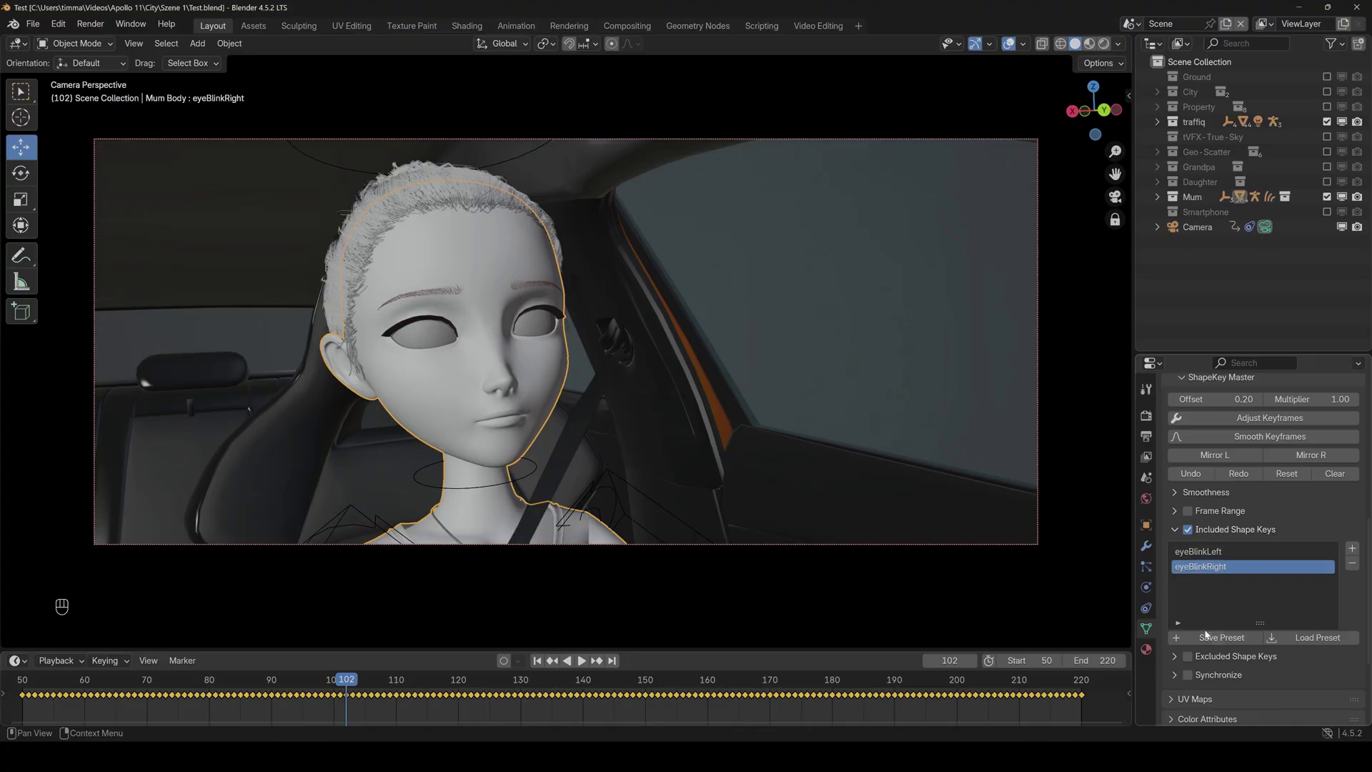
- Save the eyeBlinkLeft/eyeBlinkRight included keys list as the preset 'Eyes'
left_click_drag(1211, 641, 1205, 672)
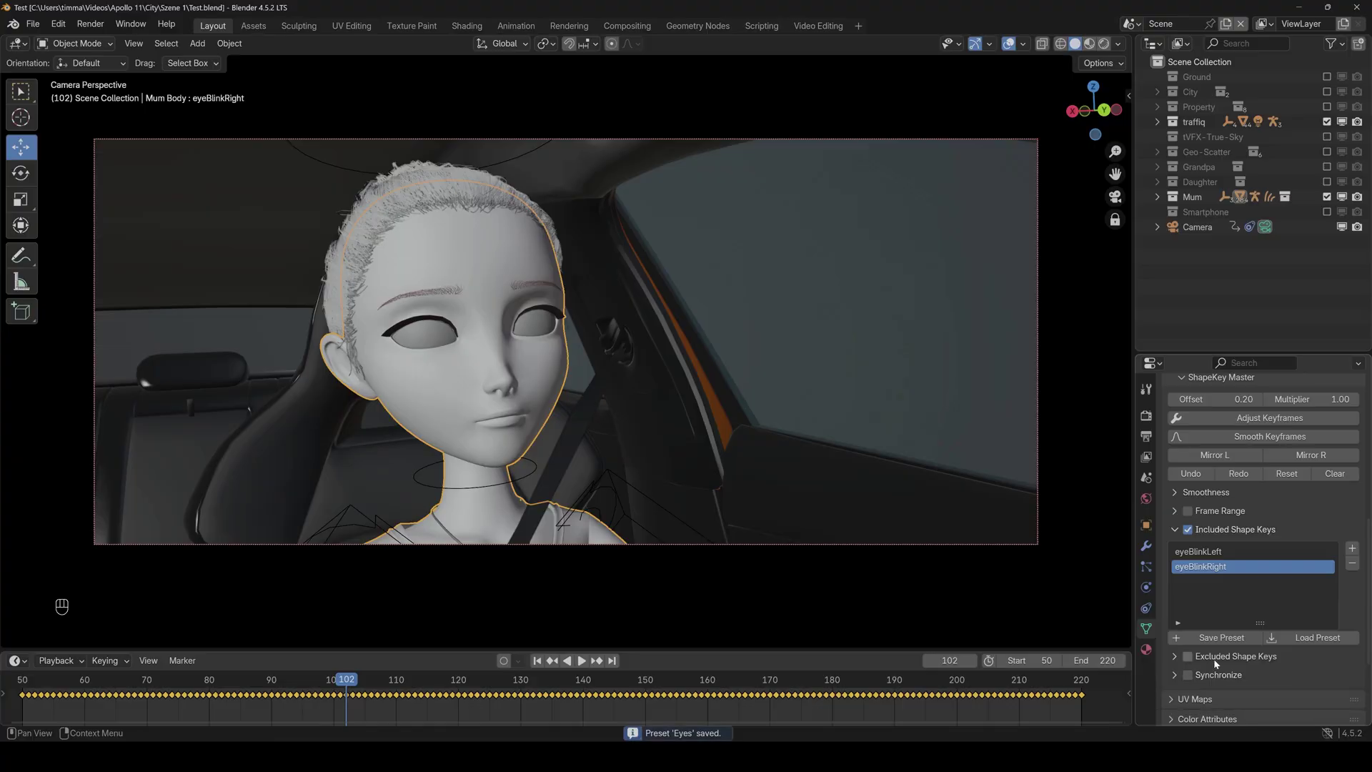
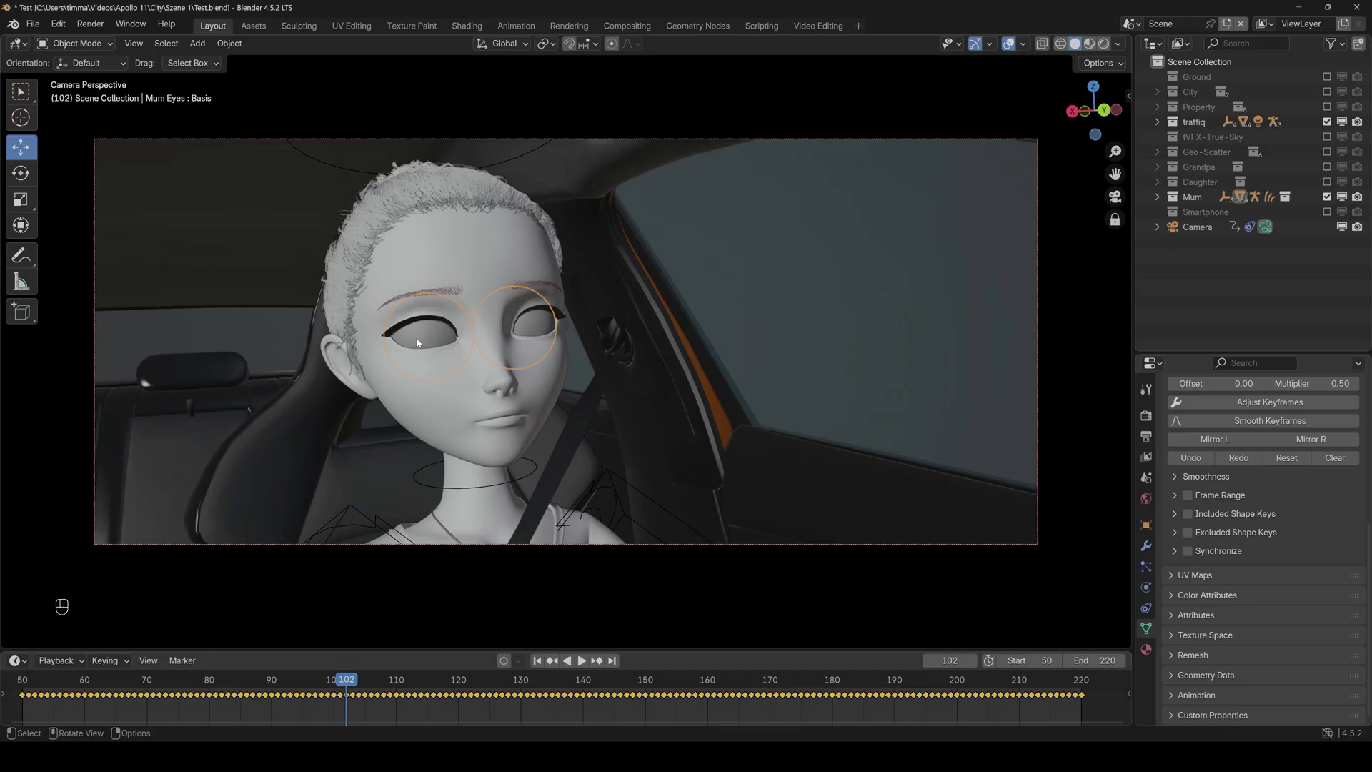
- Select Mum's body mesh to show its Shape Keys and ShapeKey Master settings at frame 50
left_click(449, 394)
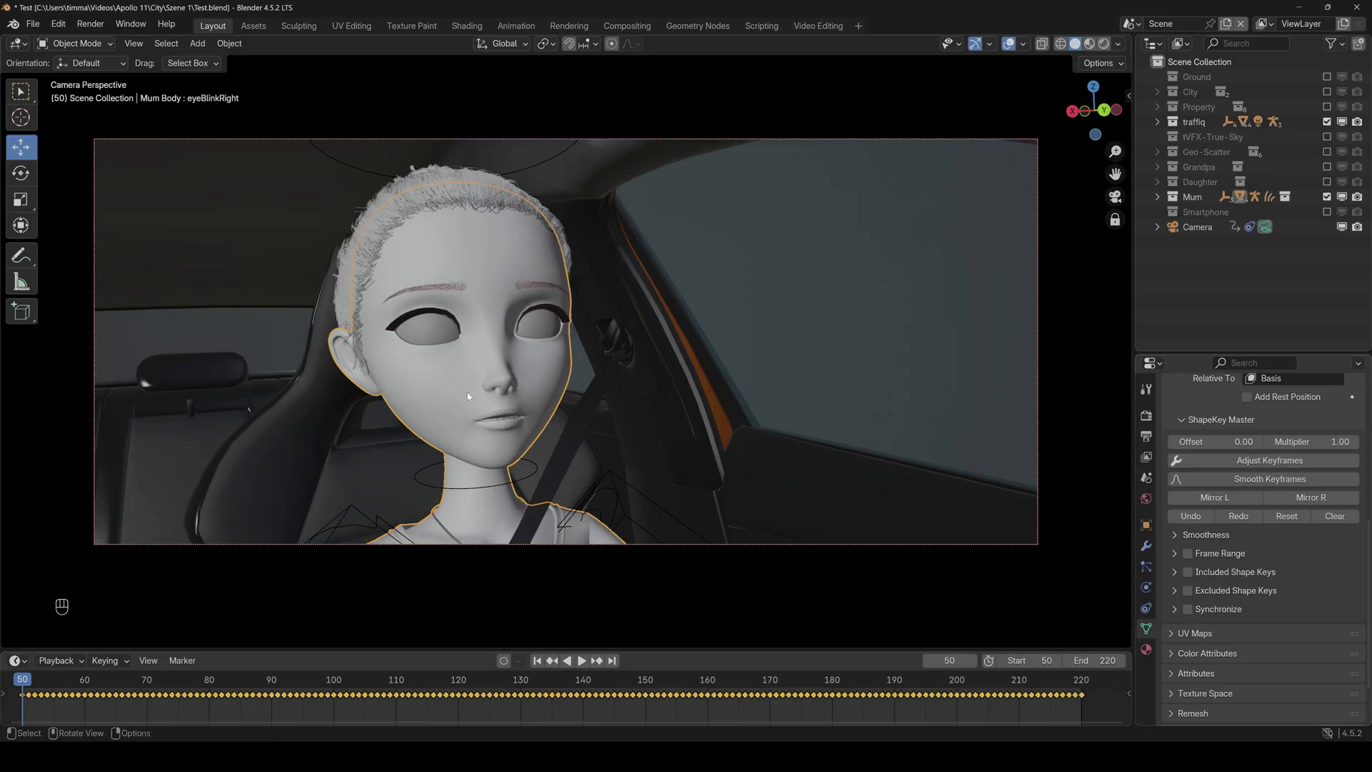
- Adjust Mum's jawOpen keyframes by the 1.50 multiplier after a preview playback
key("space")
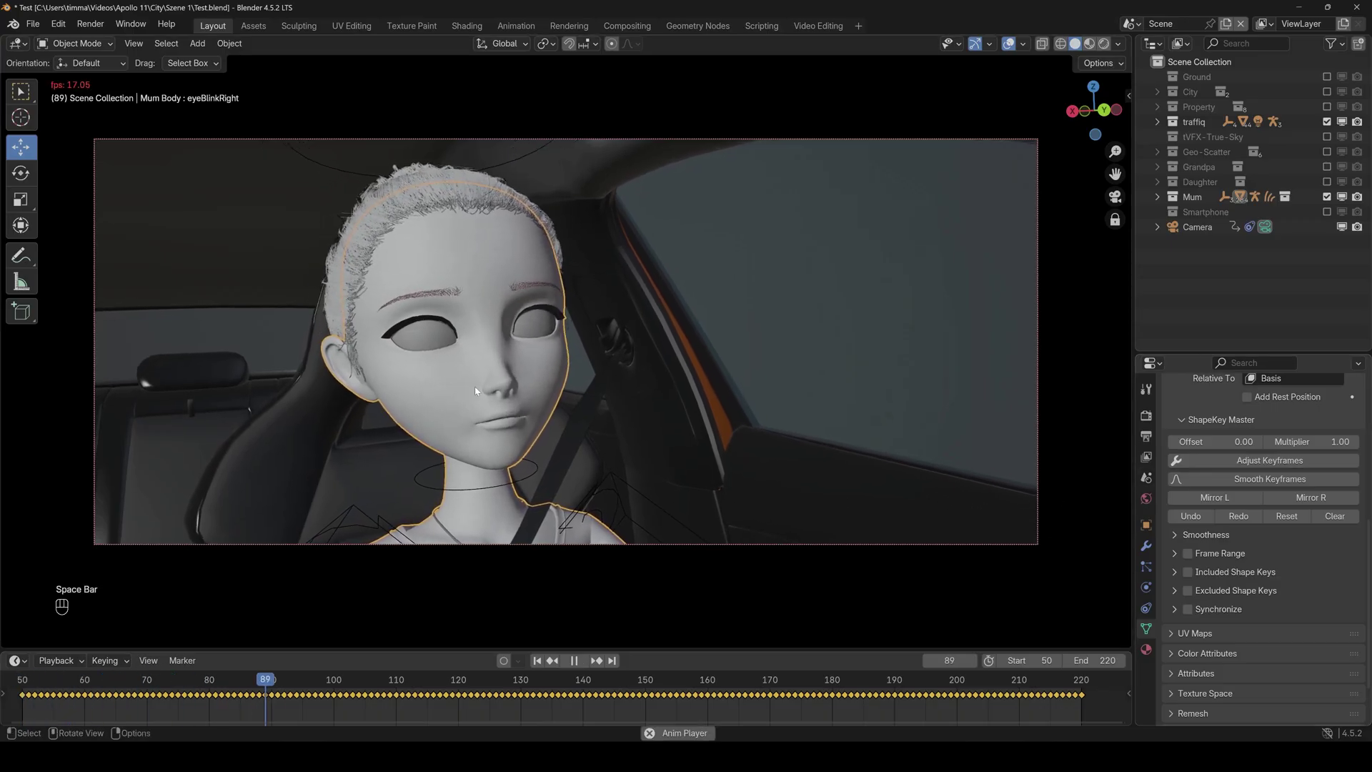
key("space")
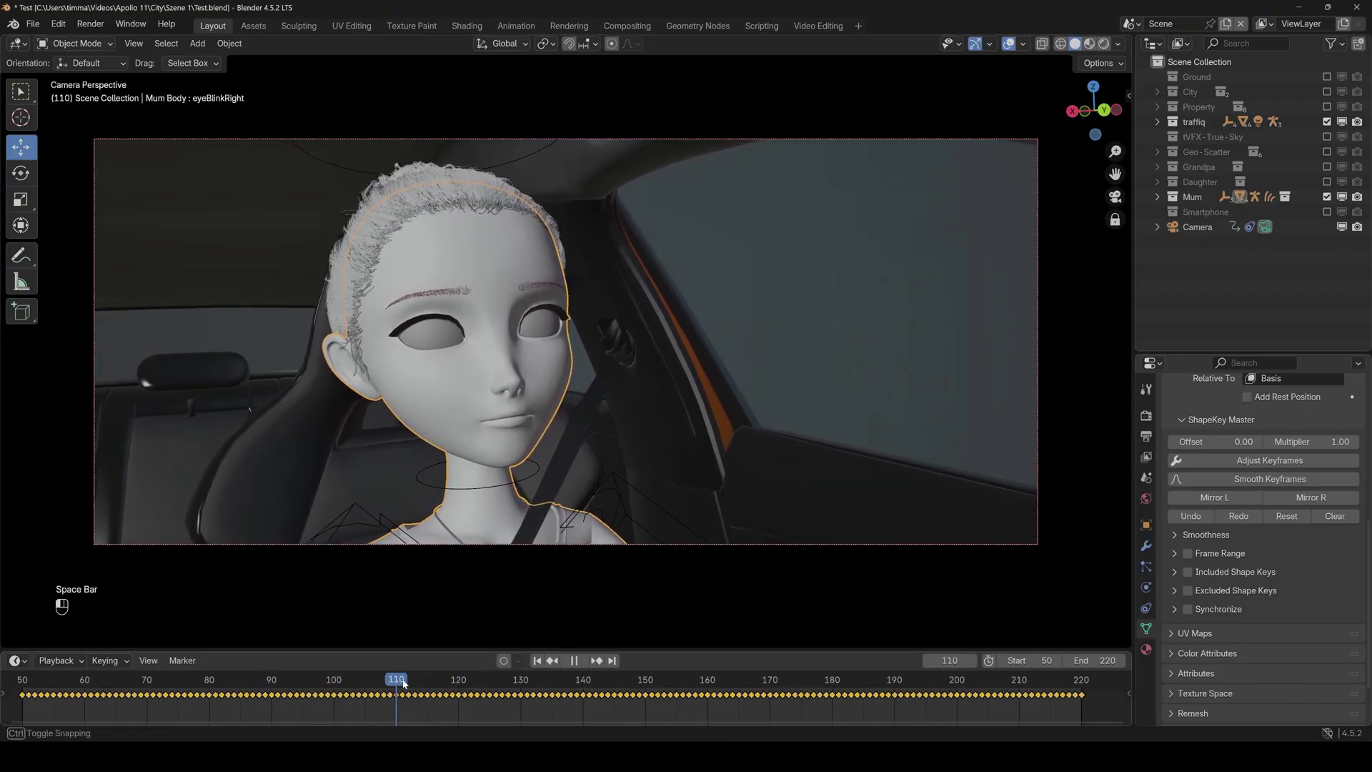
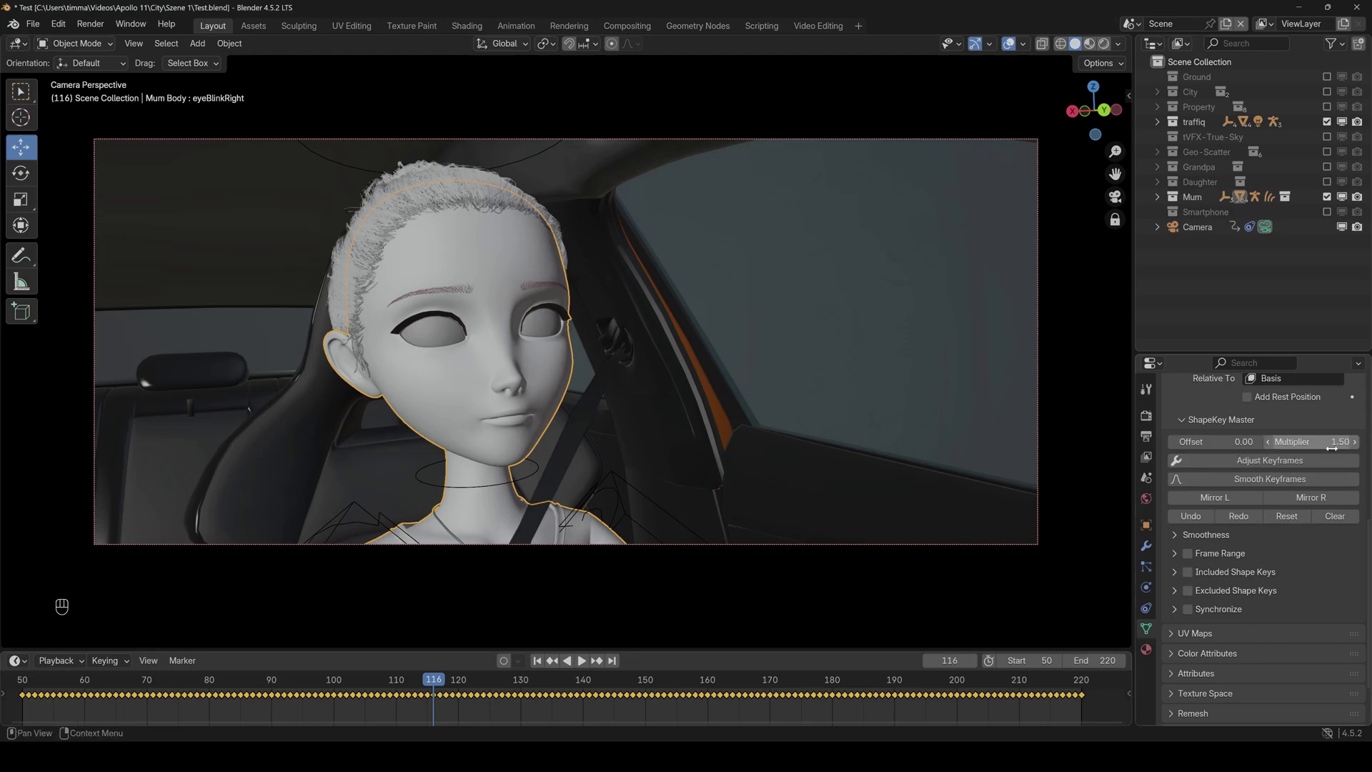
left_click(1325, 461)
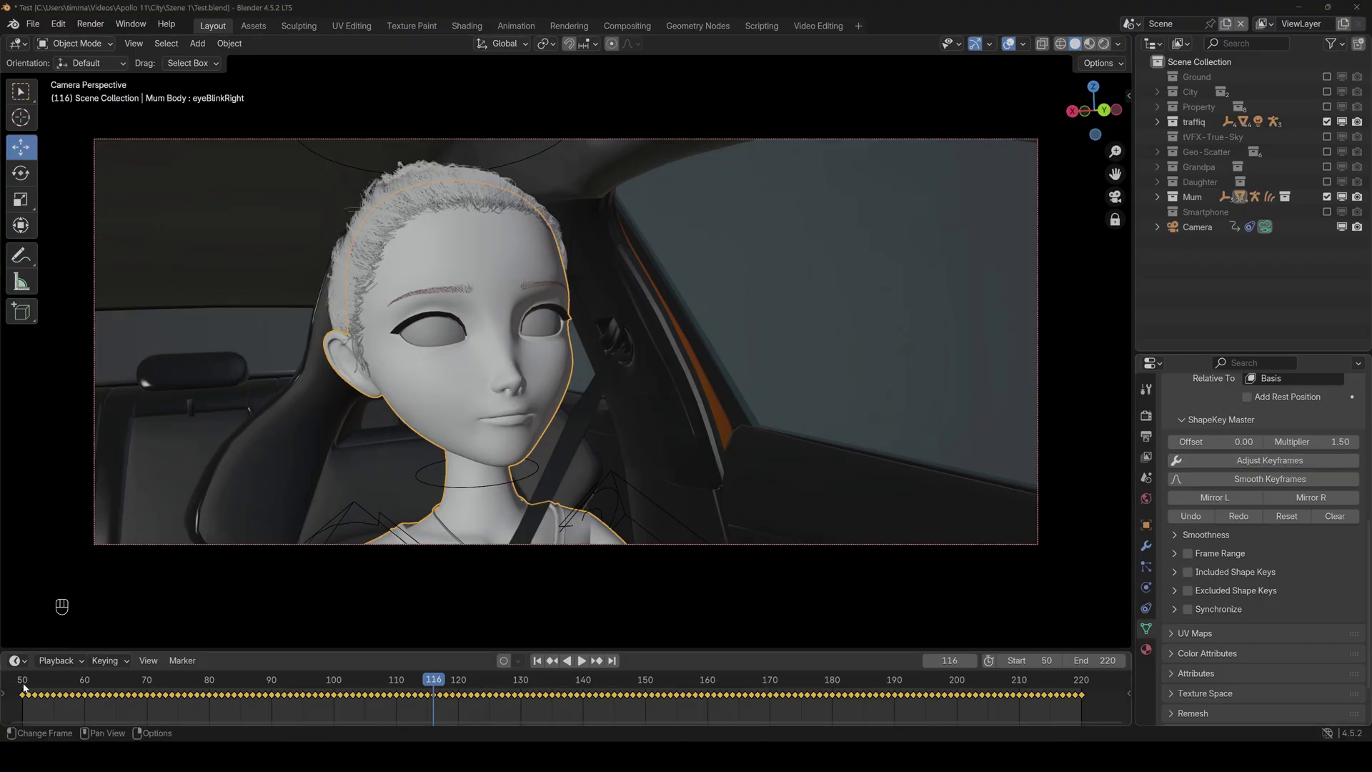
- Scrub back and play the scaled jaw animation through the camera view several times
left_click_drag(24, 687, 63, 661)
key("space")
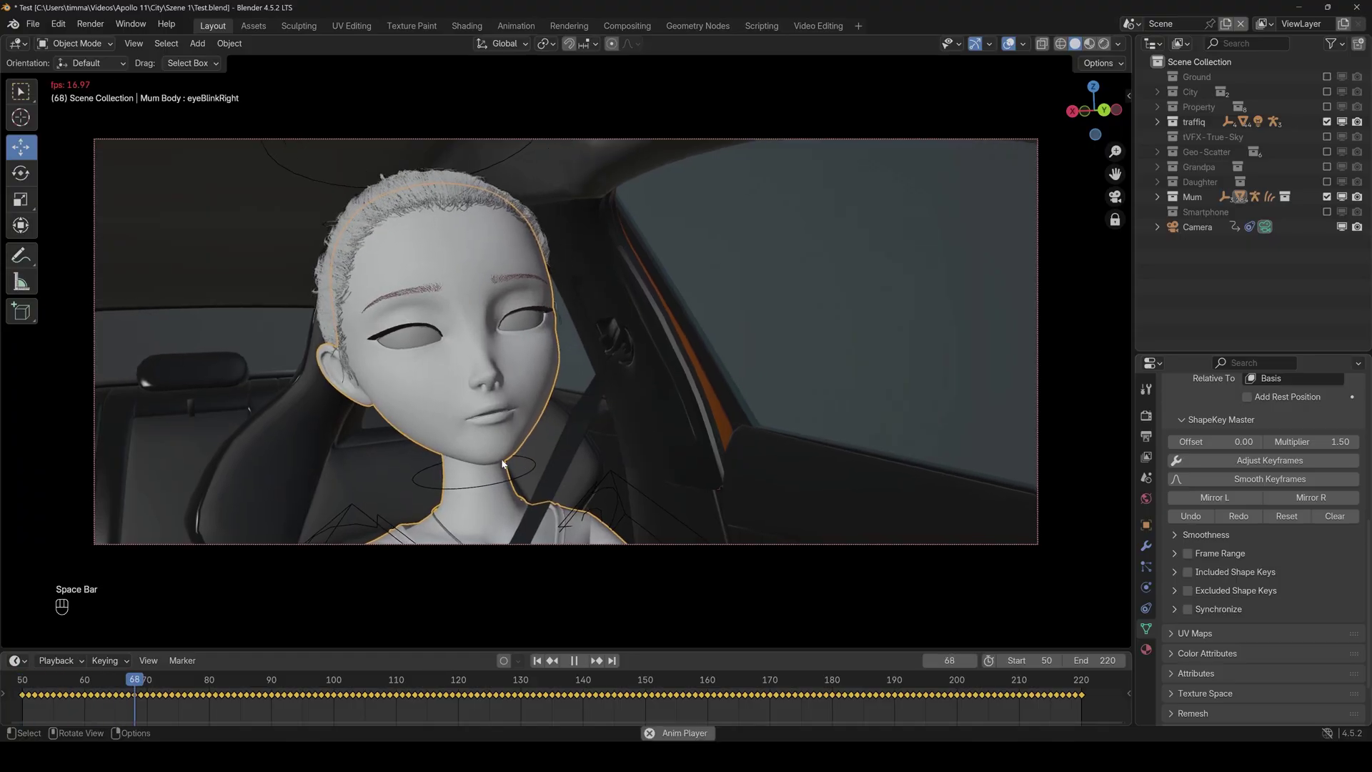
key("space")
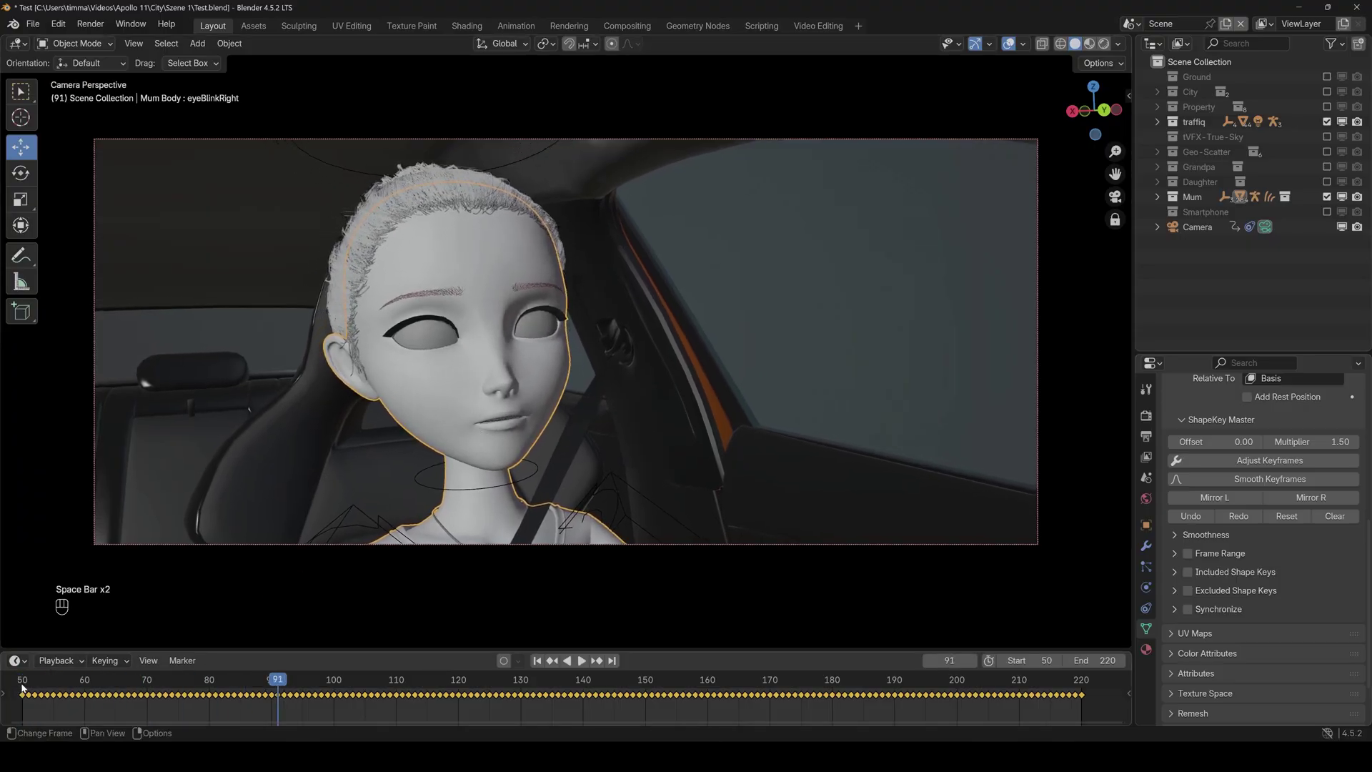
key("space")
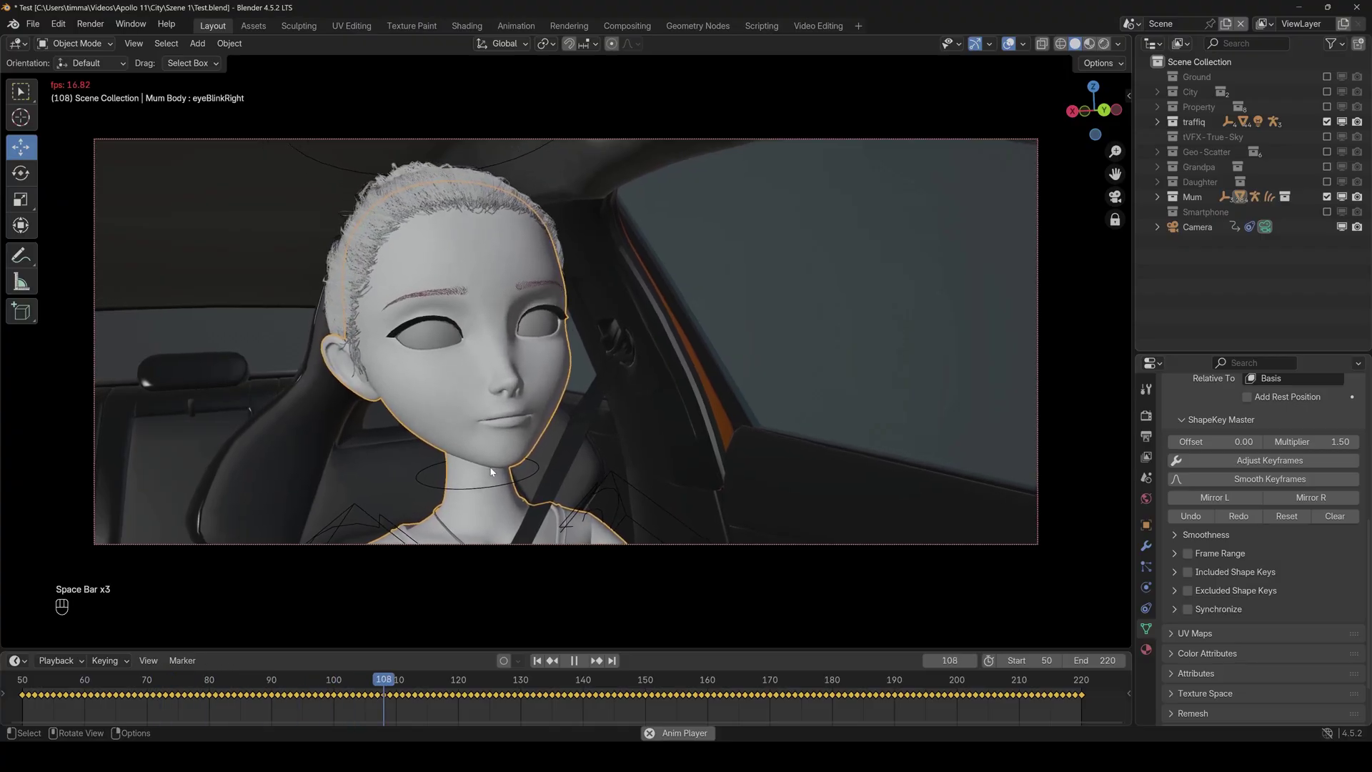
key("space")
key("space")
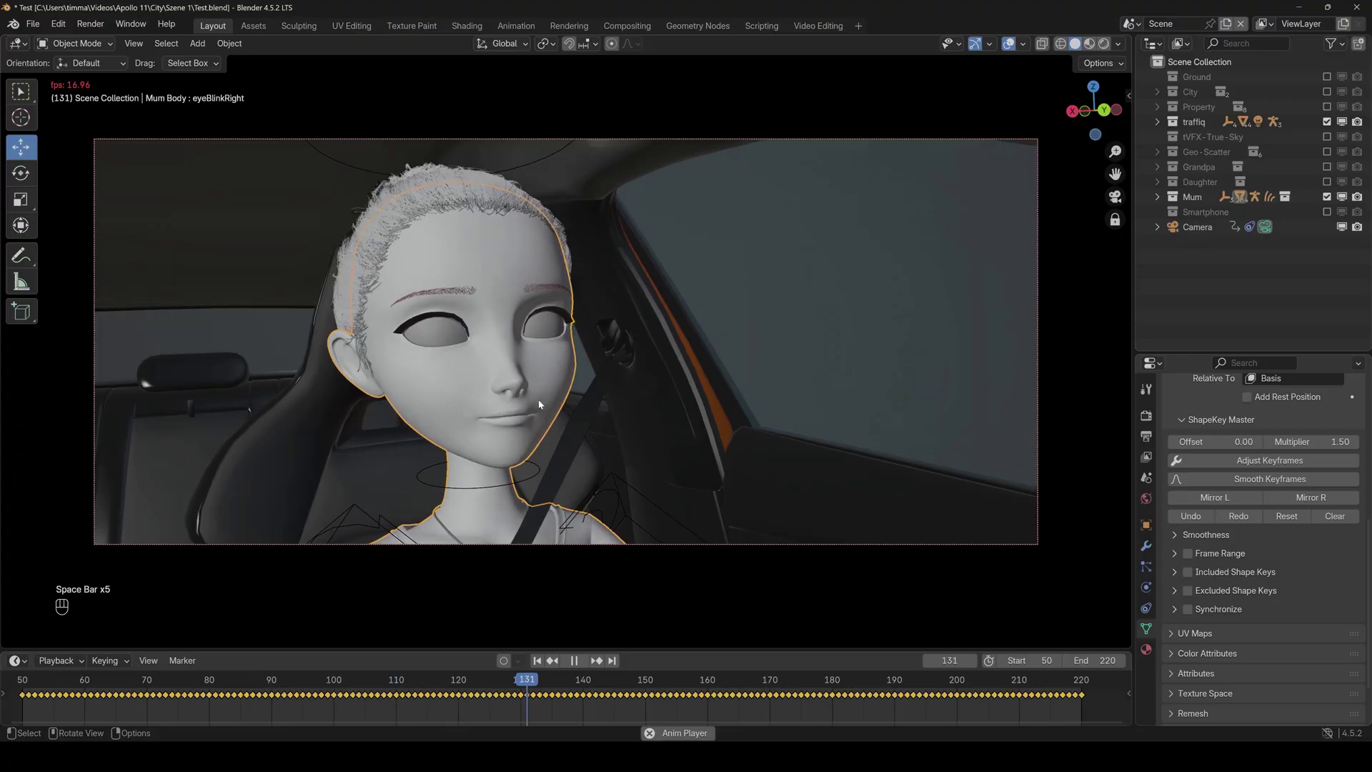
key("space")
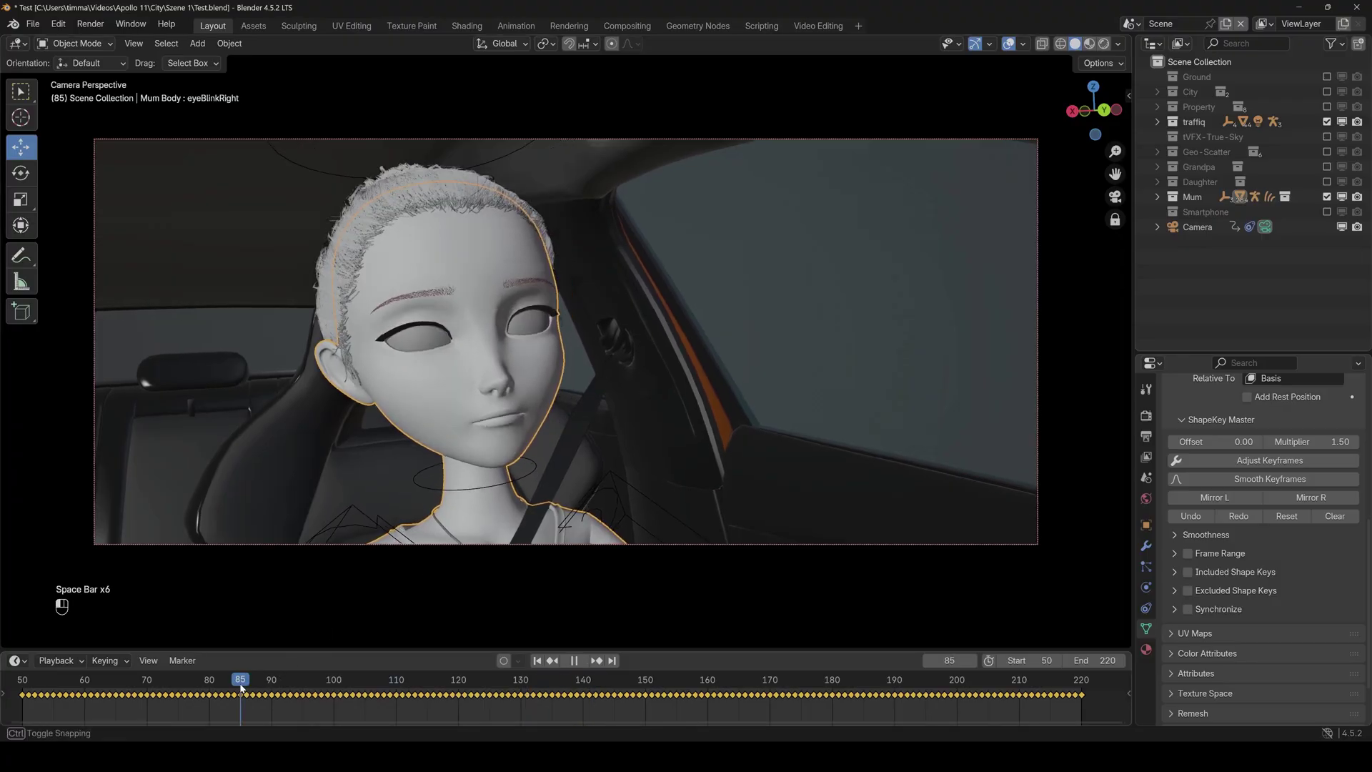
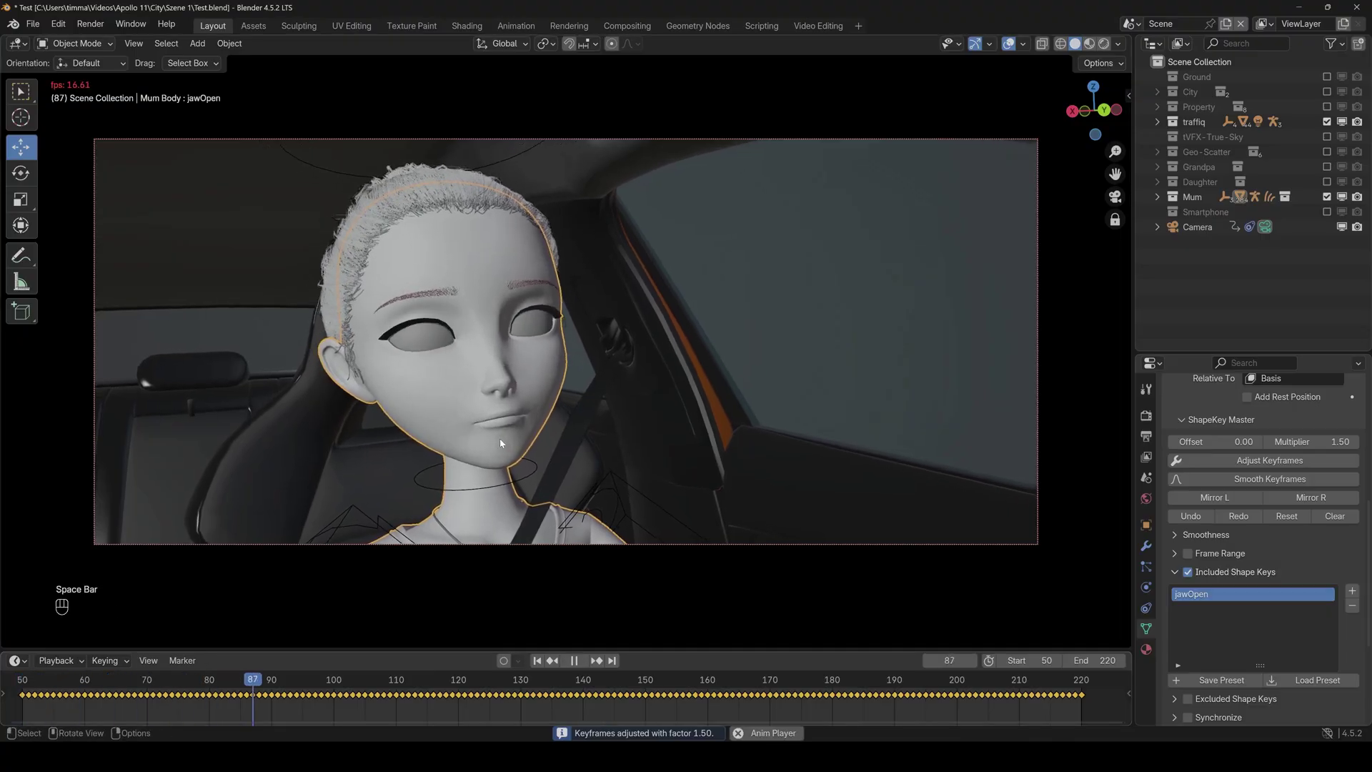
- Scrub to another frame and replay the 1.50-scaled jaw animation, stopping near frame 90
key("space")
left_click_drag(437, 682, 375, 679)
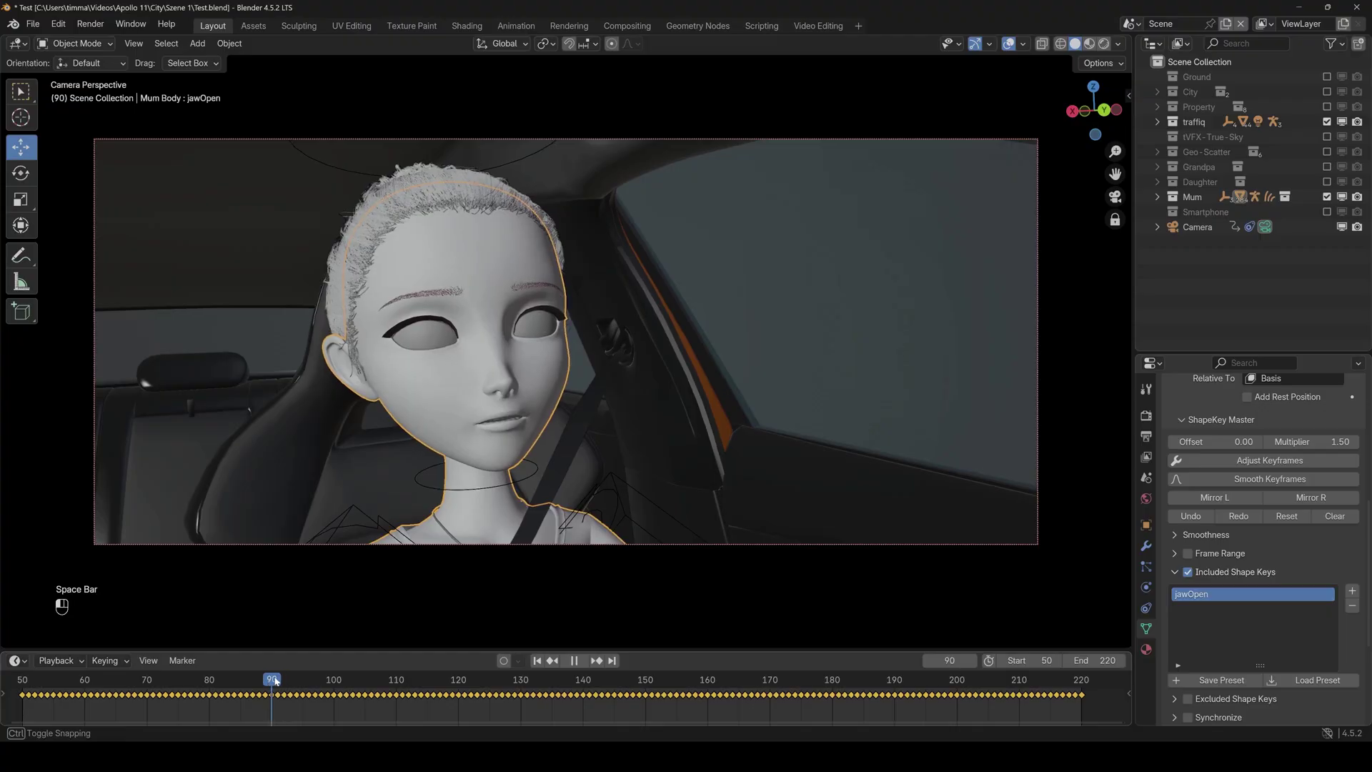
key("space")
key("space")
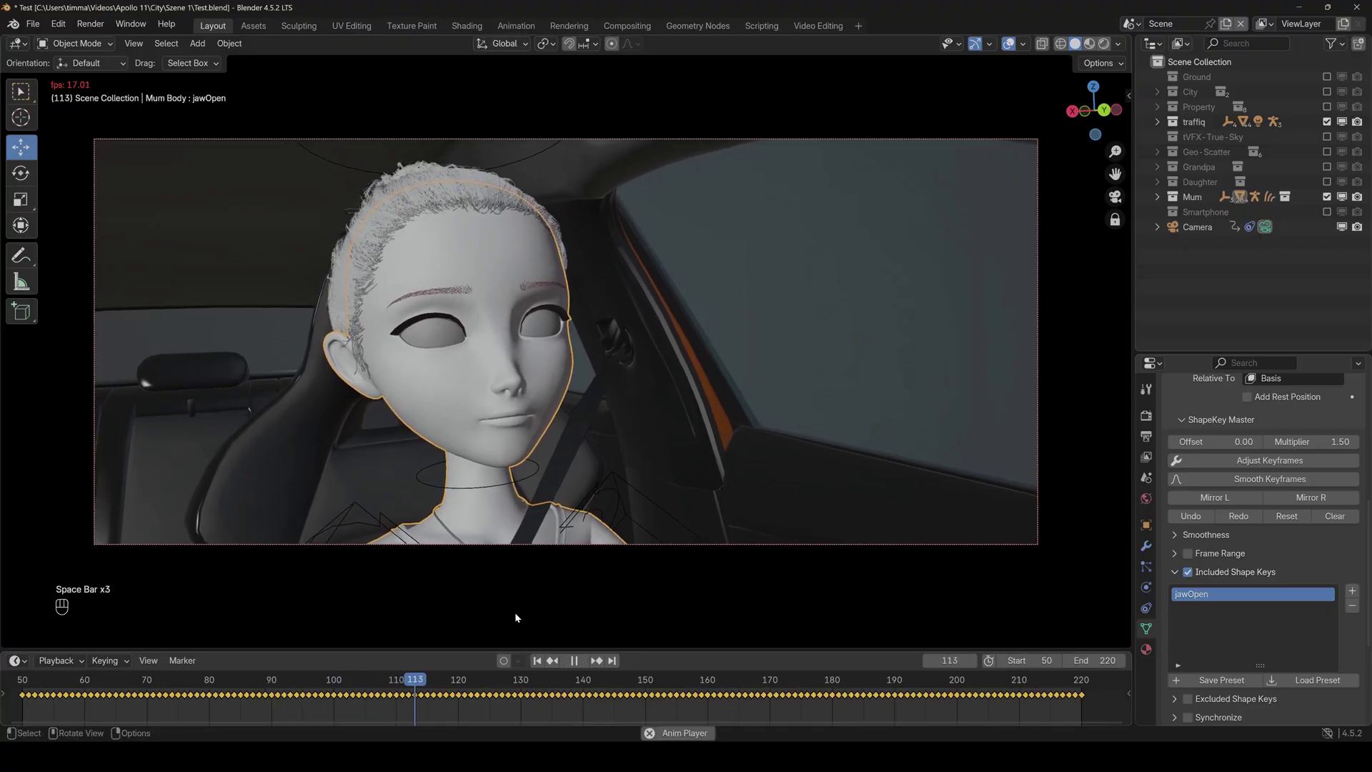
key("space")
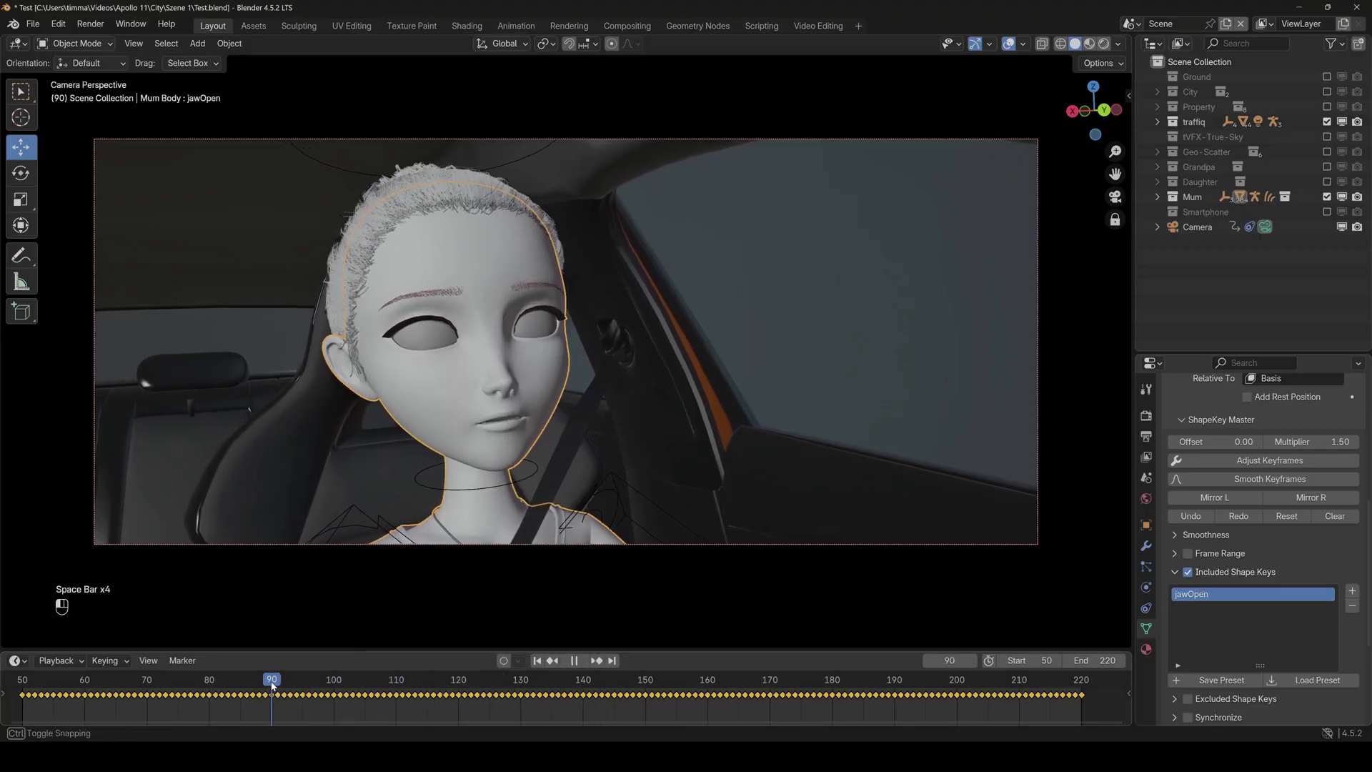
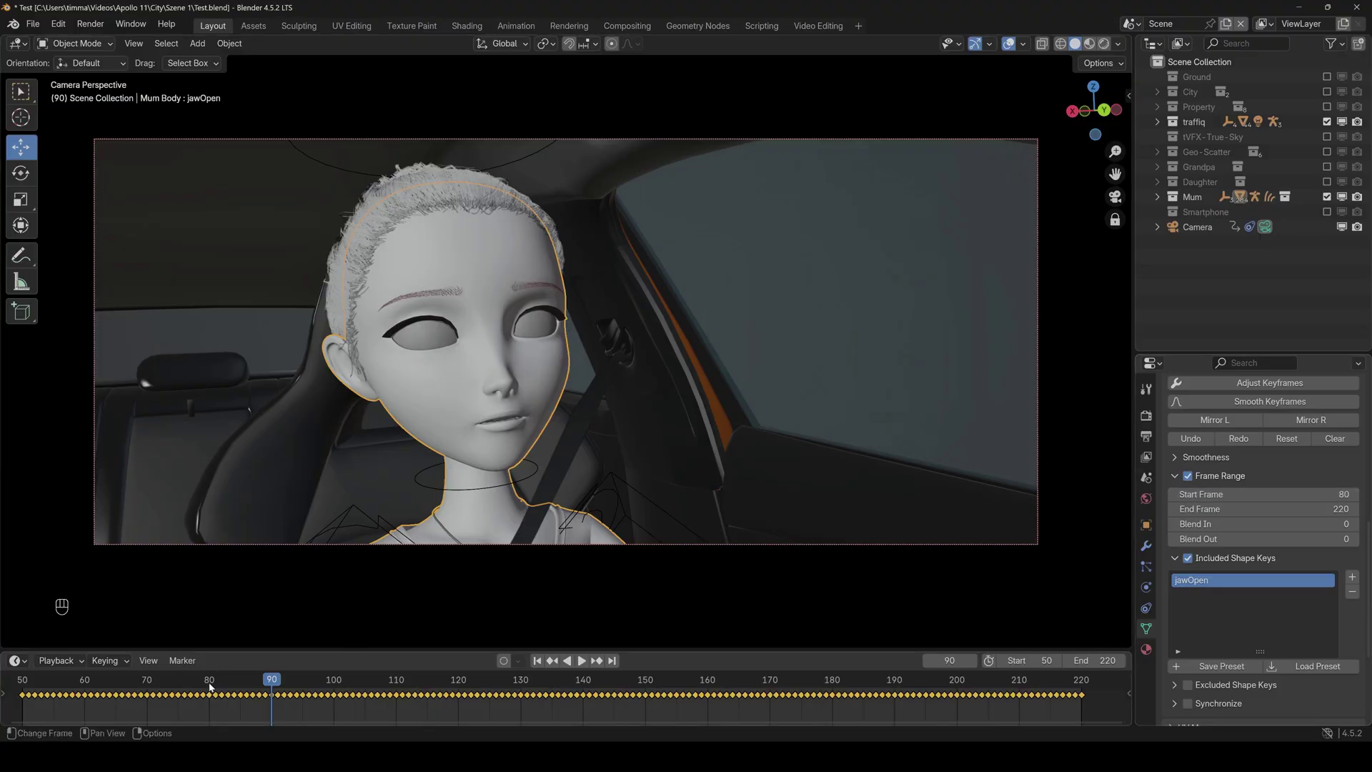
- Play the animation briefly with the frame range starting at 80, stopping near frame 115
key("space")
key("space")
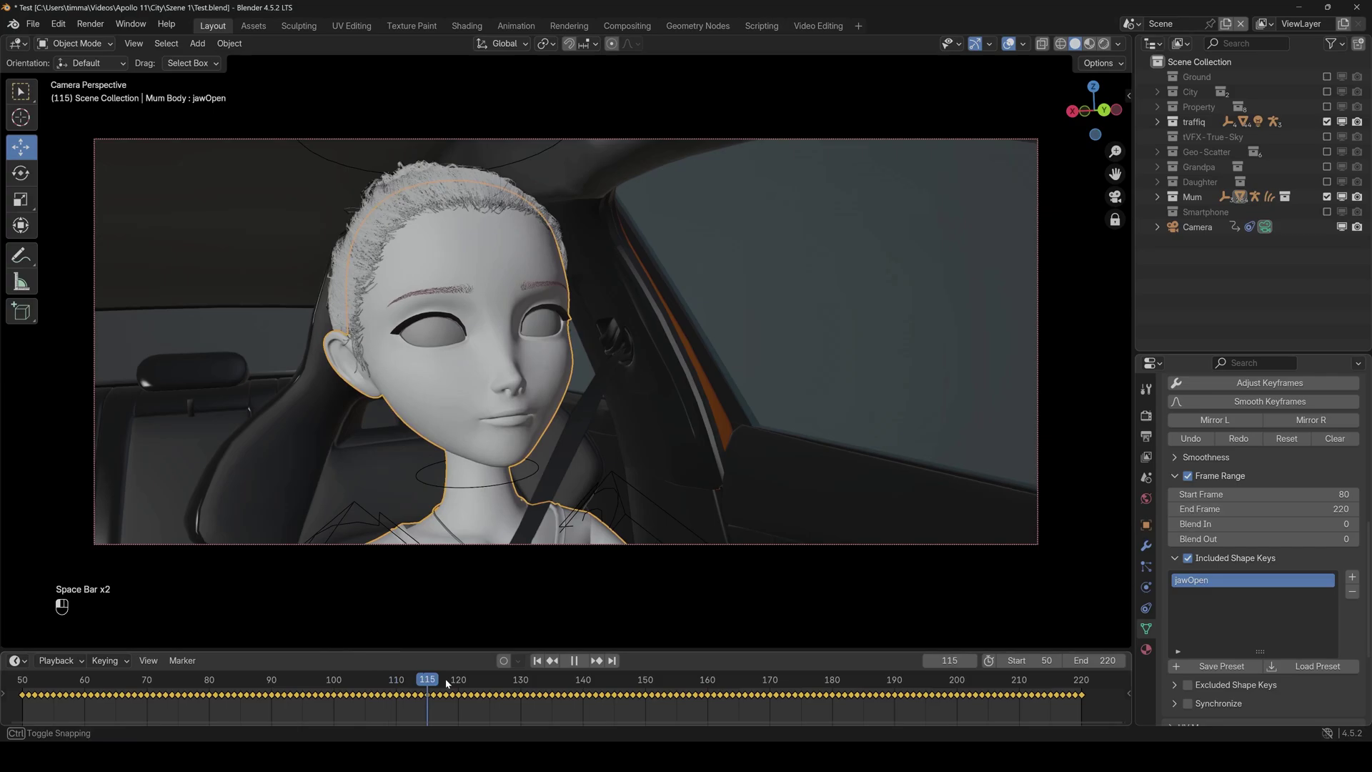
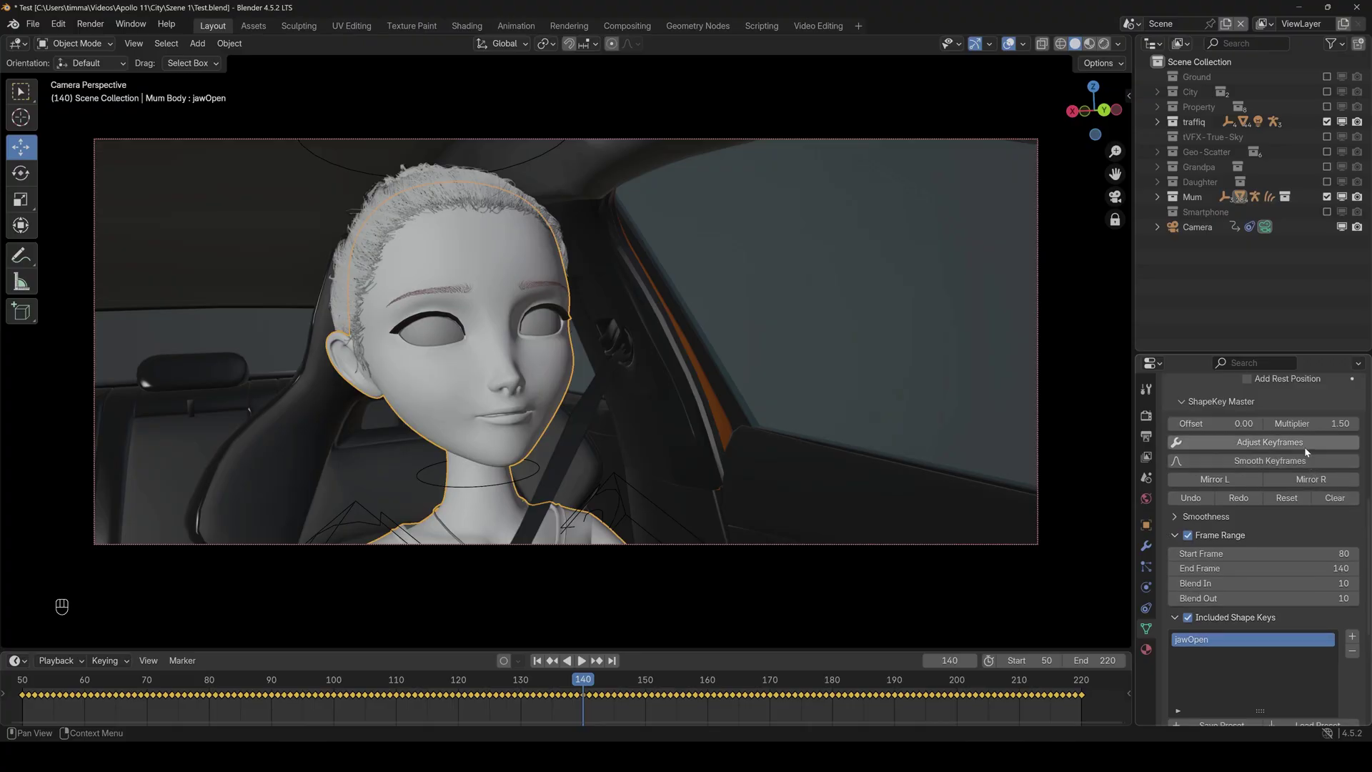
- Readjust the jawOpen keyframes by 1.50 within frames 80–140 and preview the result
left_click(1306, 451)
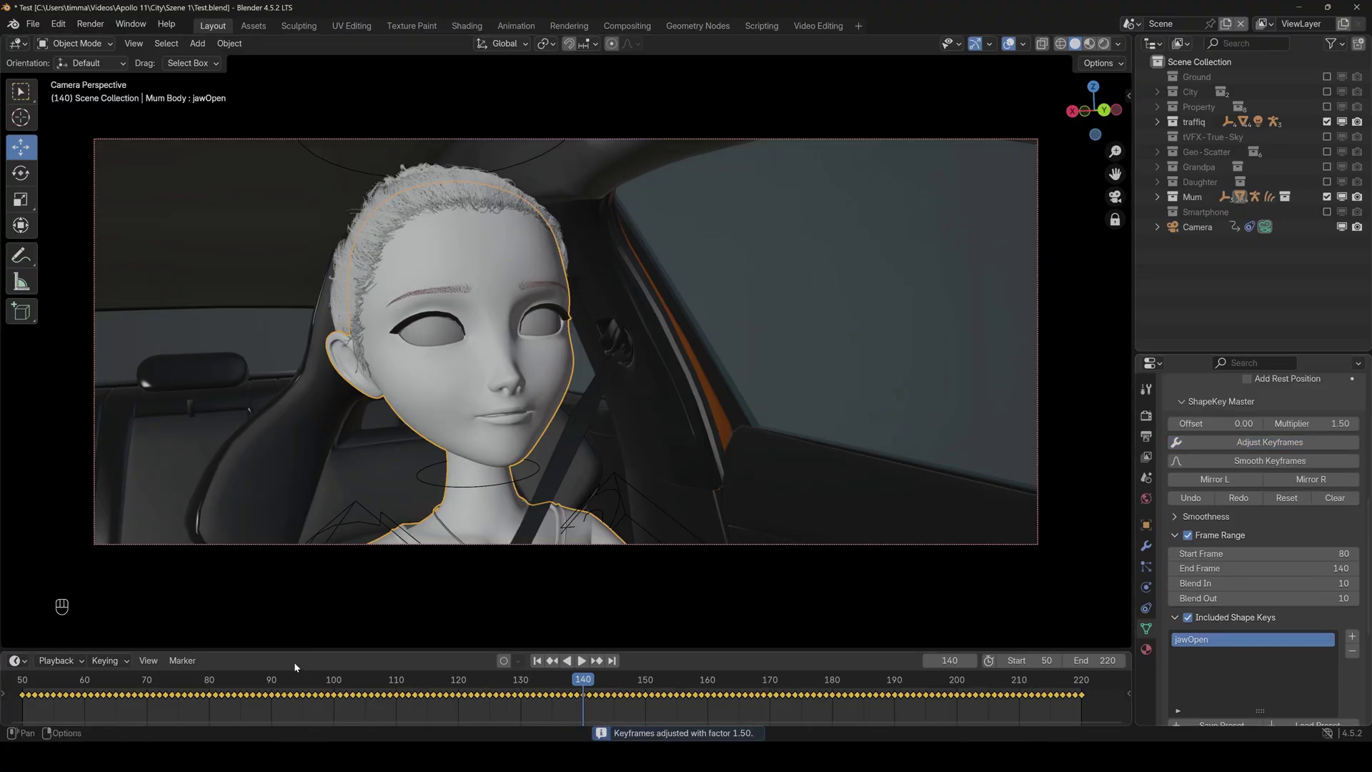
left_click(273, 685)
key("space")
key("space")
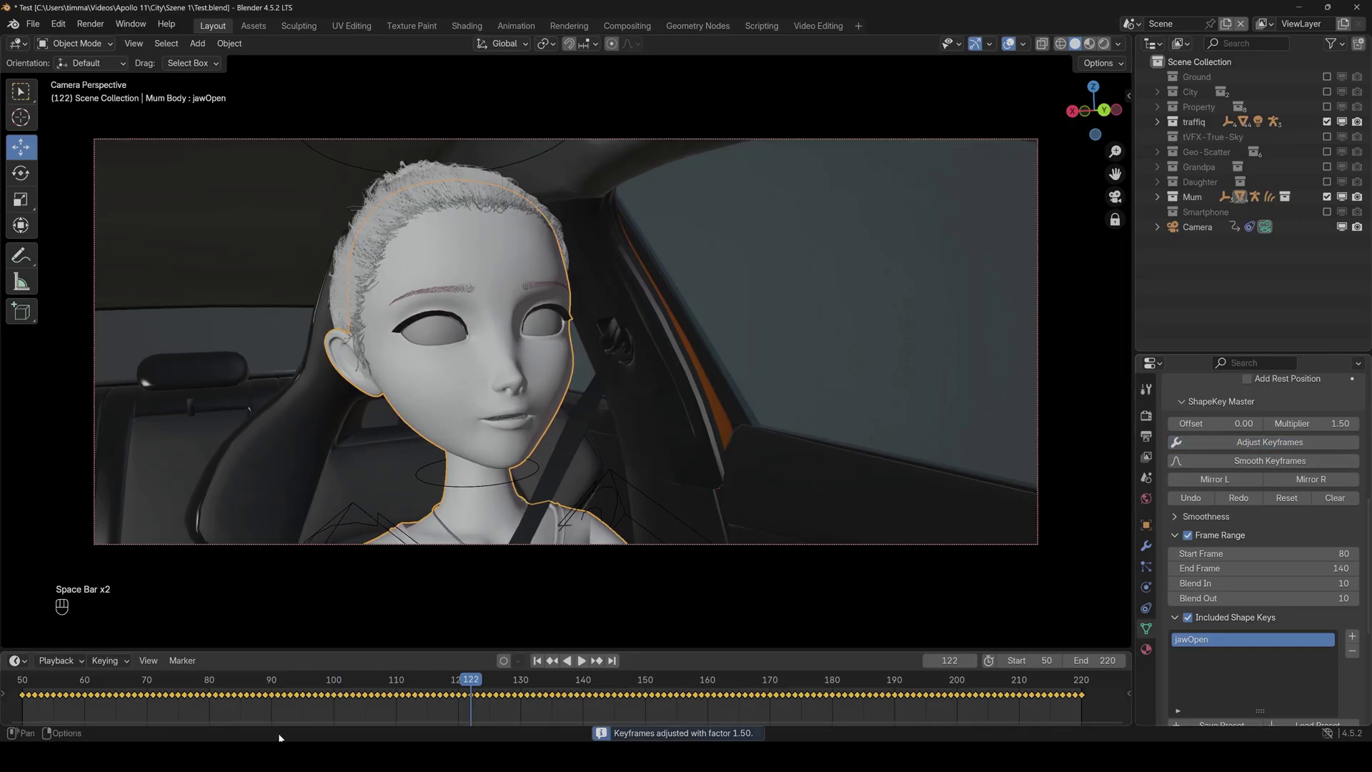
- Replay the adjusted mouth animation repeatedly from the timeline, past frame 146
key("space")
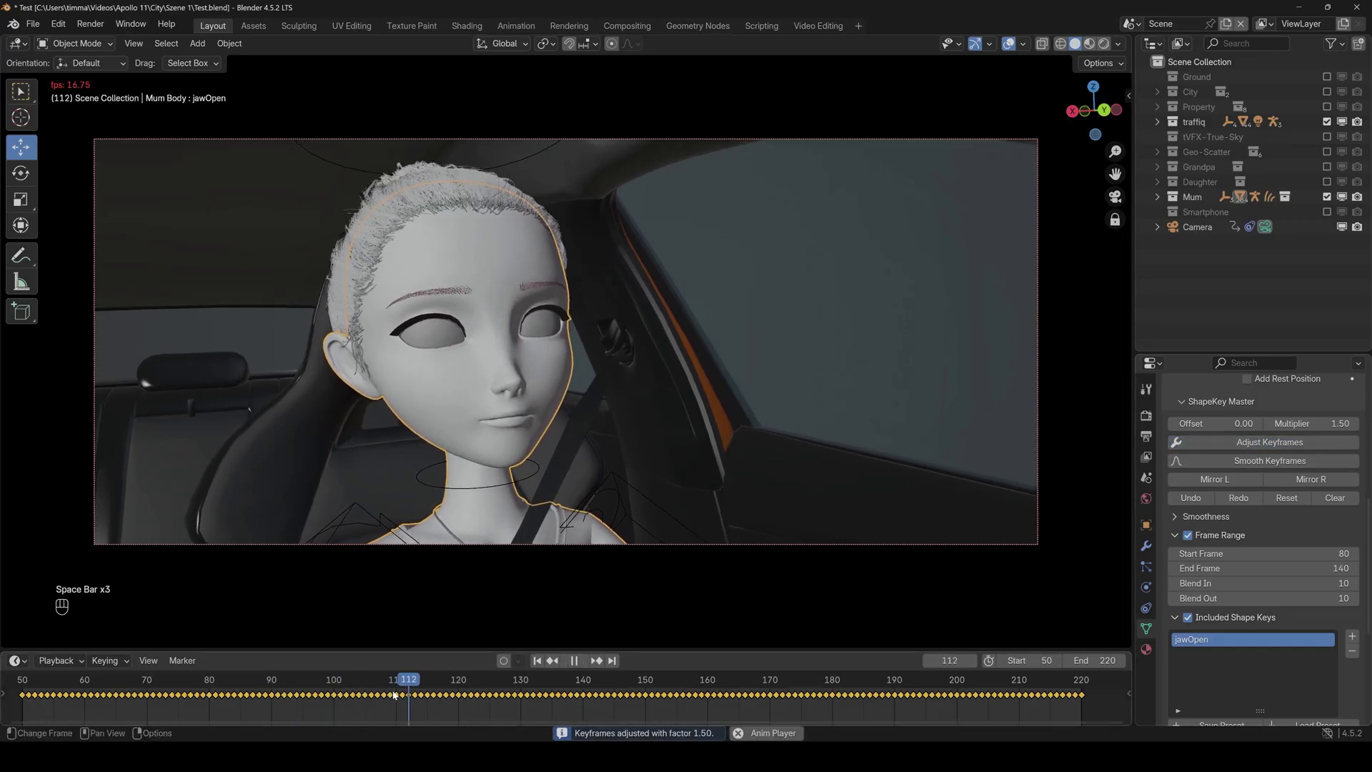
key("space")
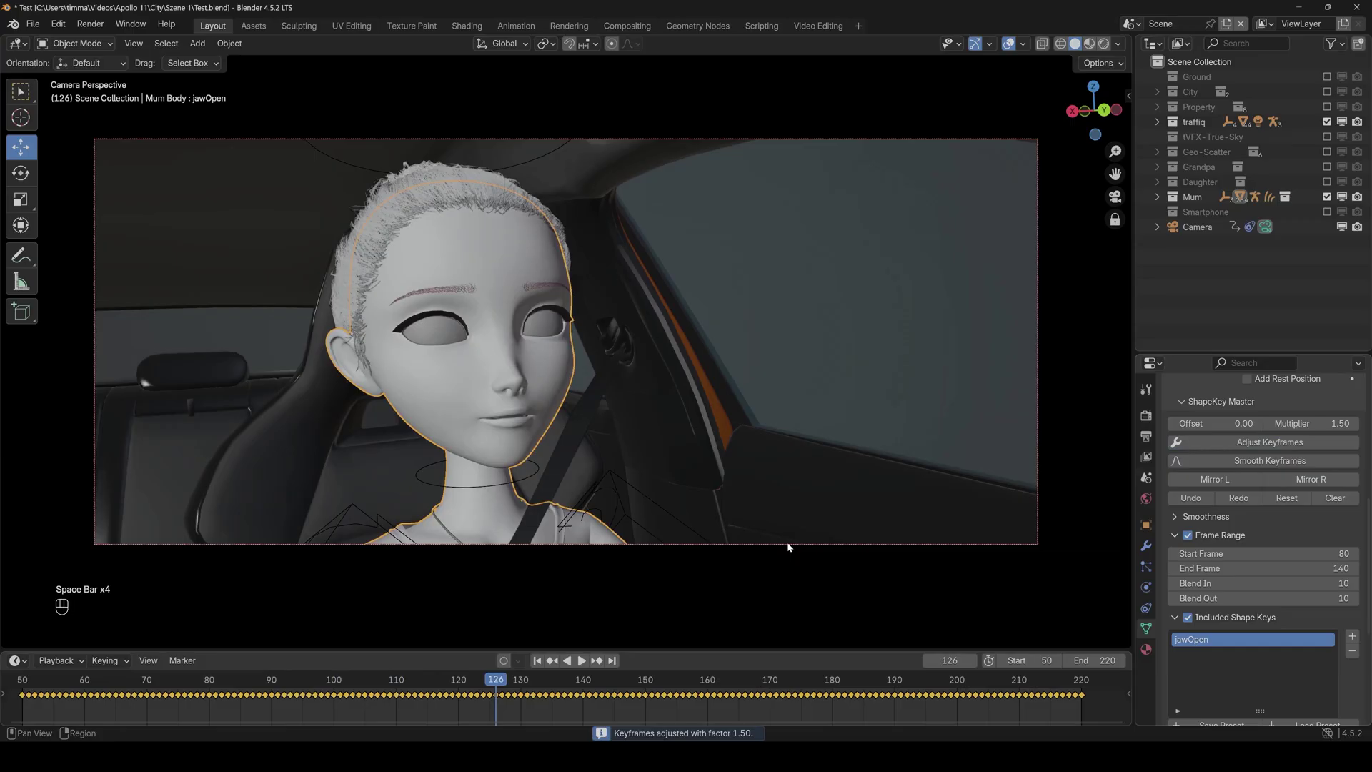
key("space")
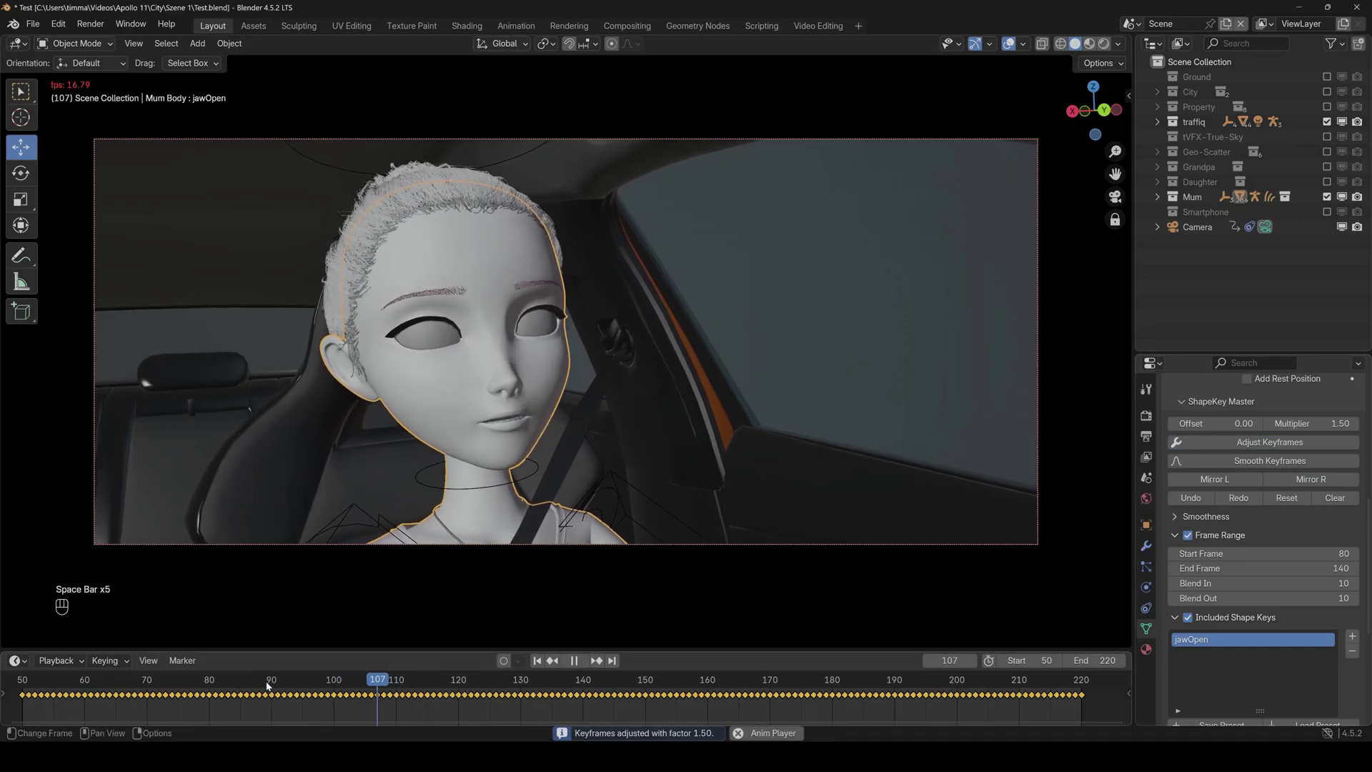
key("space")
left_click(269, 685)
key("space")
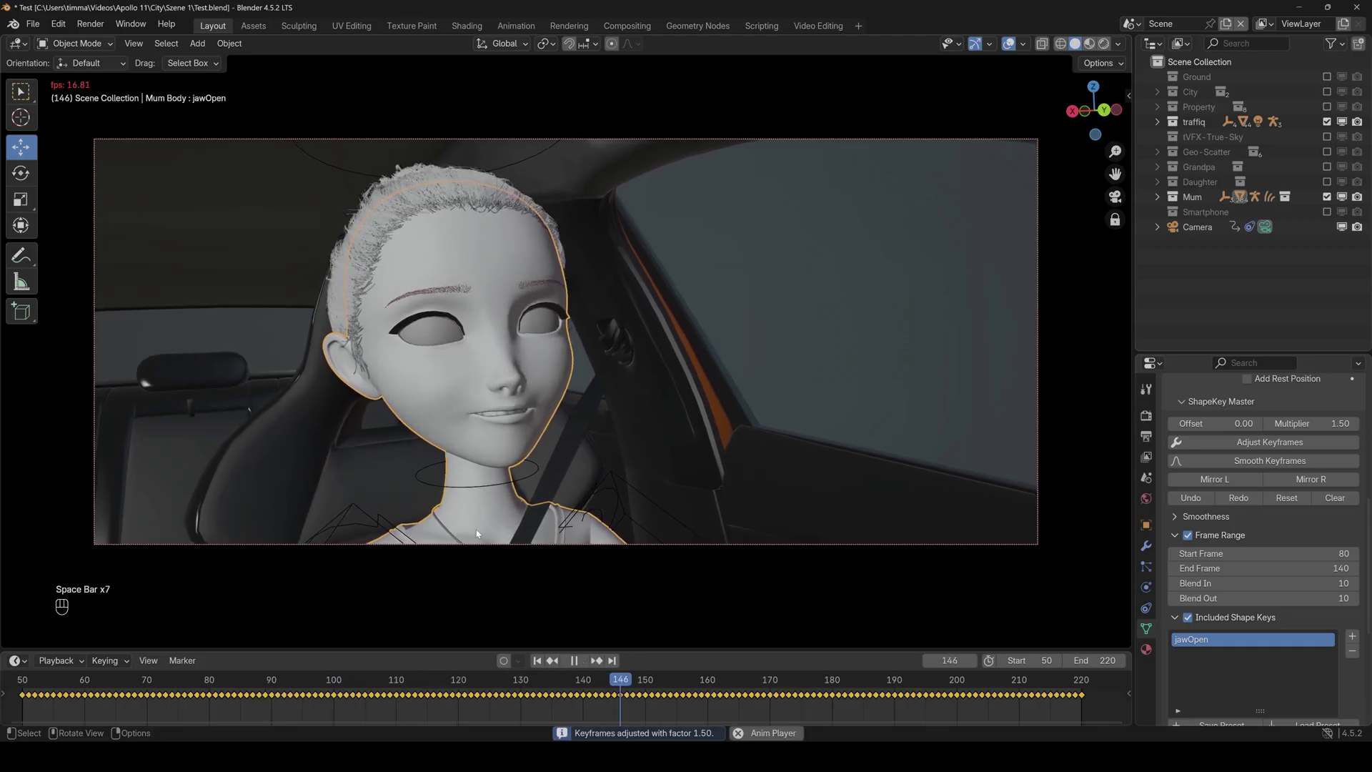